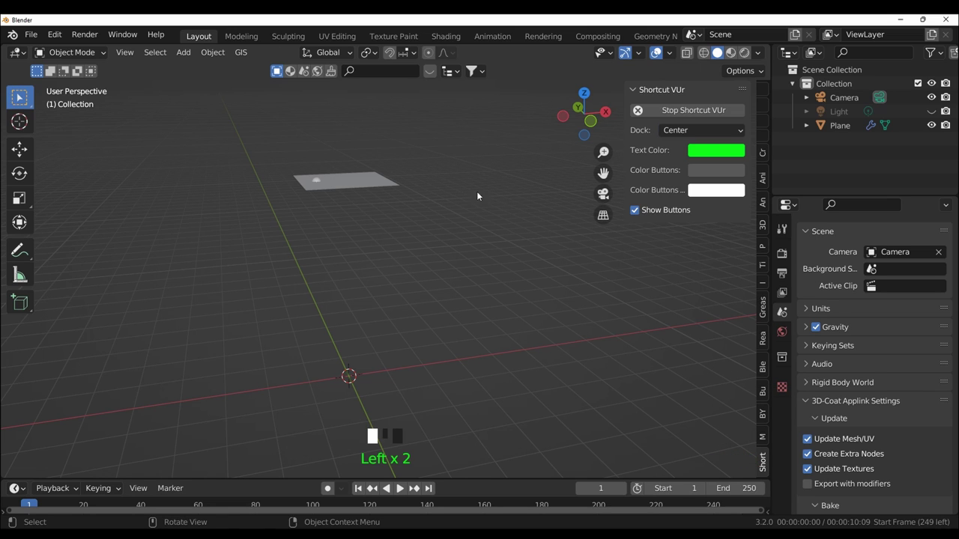
- Hide the 3D viewport sidebar that shows the Shortcut VUr panel
key("n")
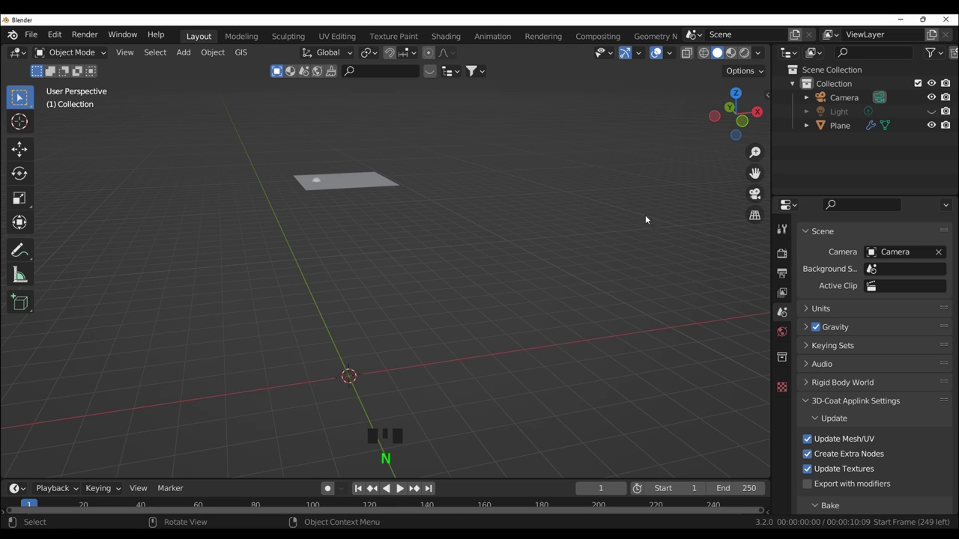
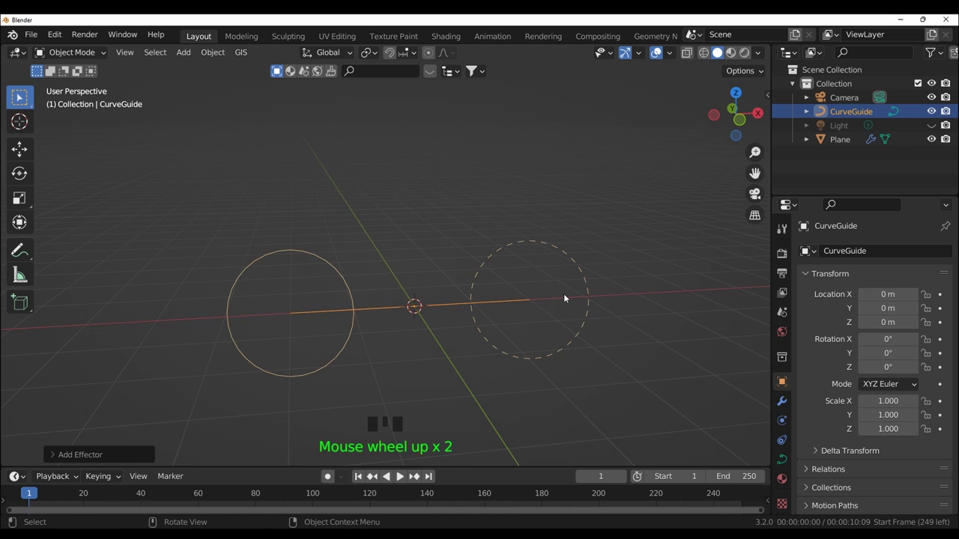
- Inspect the straight Curve Guide from several angles, then start playback so particles stream across
left_click_drag(435, 338, 562, 334)
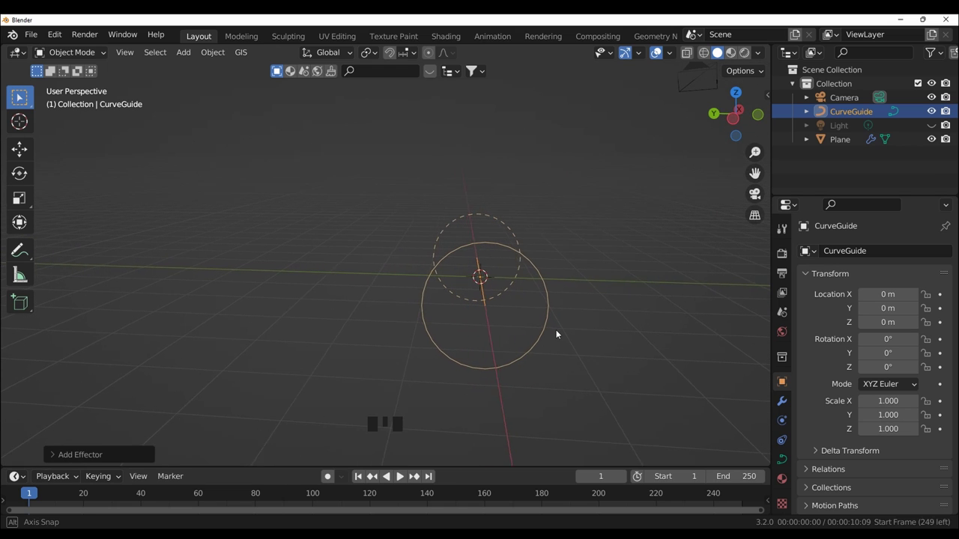
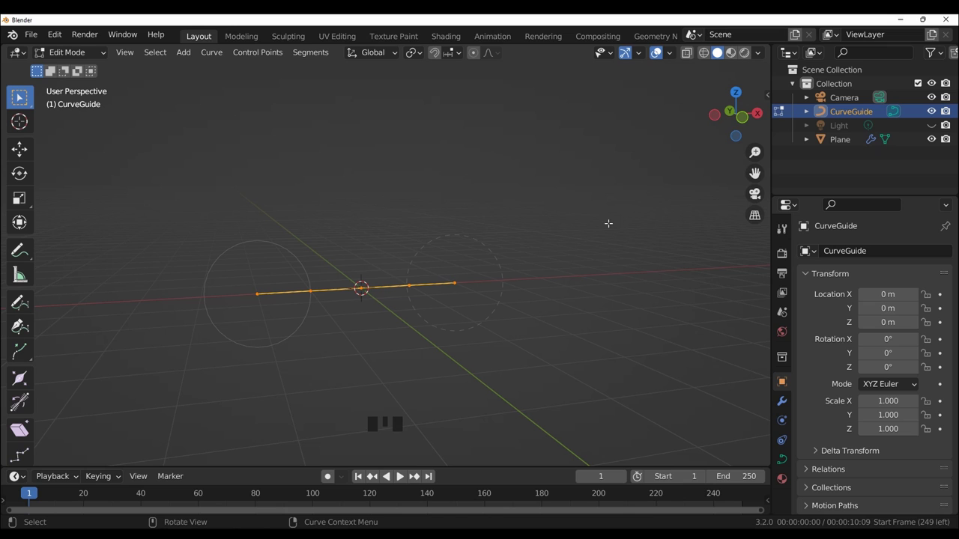
left_click_drag(101, 53, 453, 245)
scroll("down", 3)
scroll("down", 3)
left_click_drag(461, 263, 533, 298)
key("space")
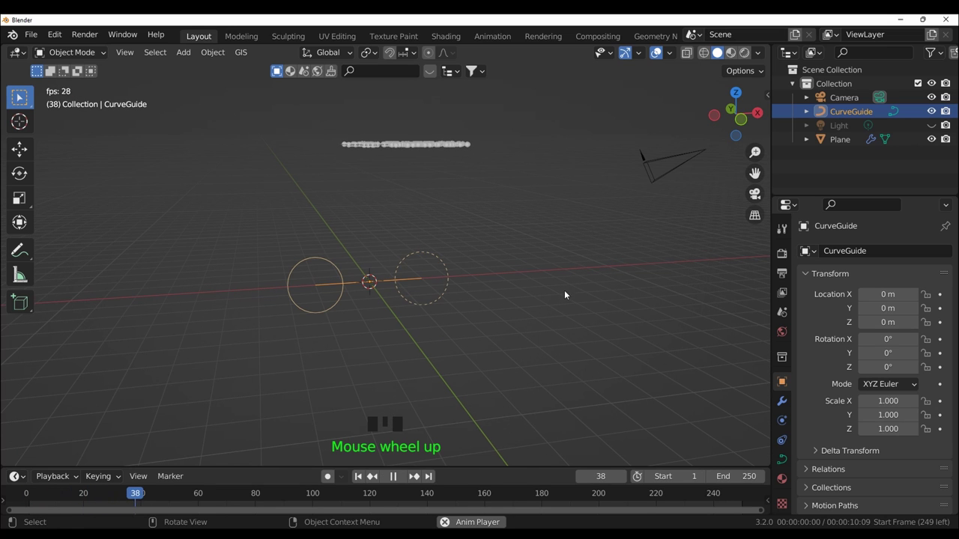
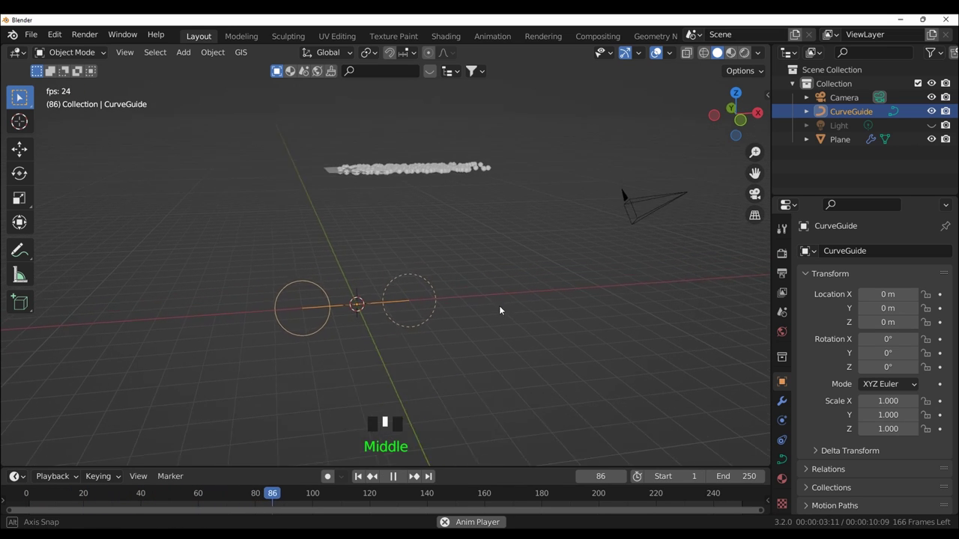
scroll("up", 3)
left_click_drag(469, 326, 391, 288)
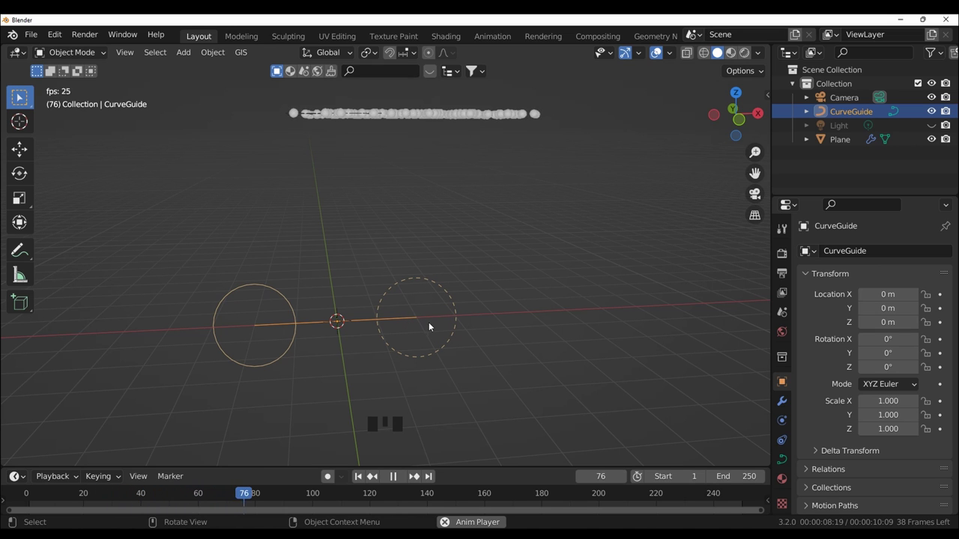
left_click_drag(480, 302, 512, 299)
key("g")
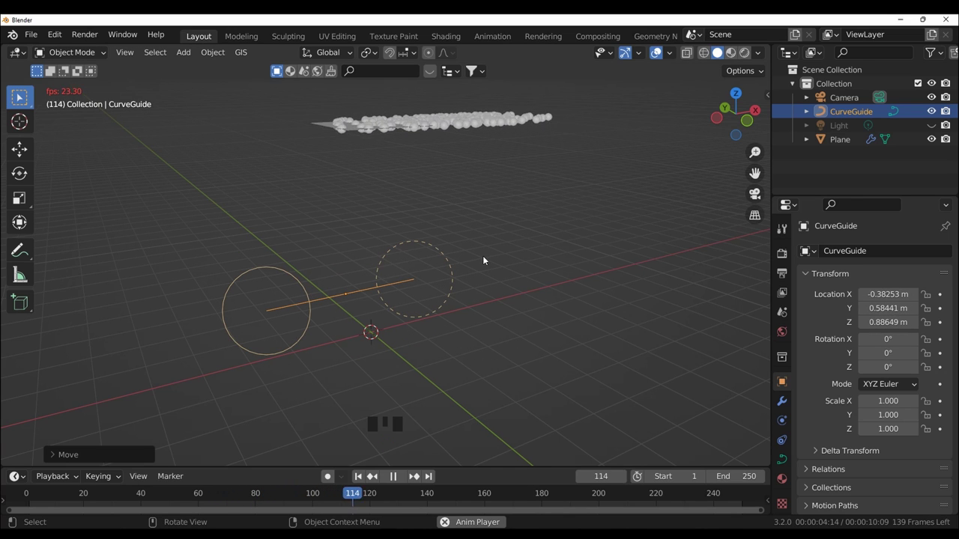
- Return the Curve Guide to the origin and scale it up to about 1.317
key("alt+g")
left_click_drag(520, 283, 519, 305)
scroll("up", 3)
scroll("down", 3)
key("s")
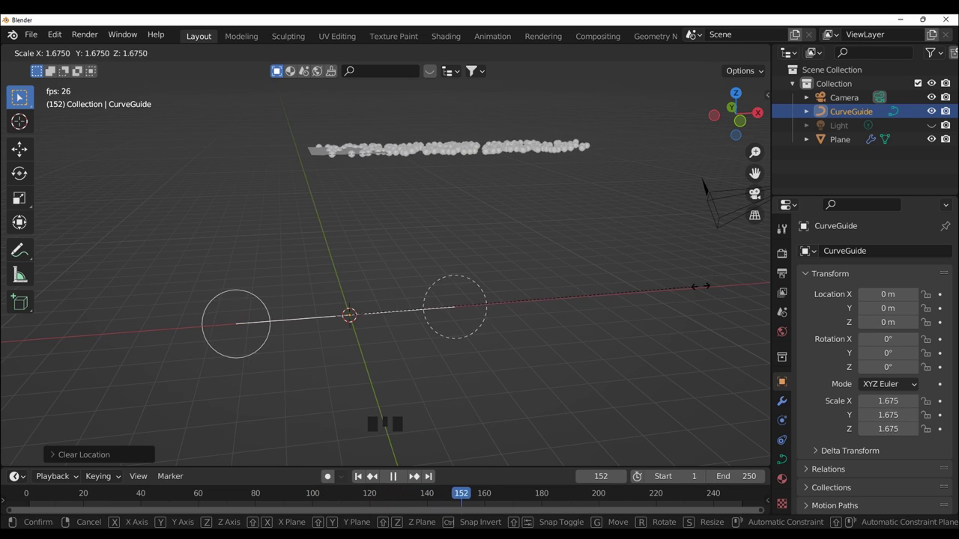
key("s")
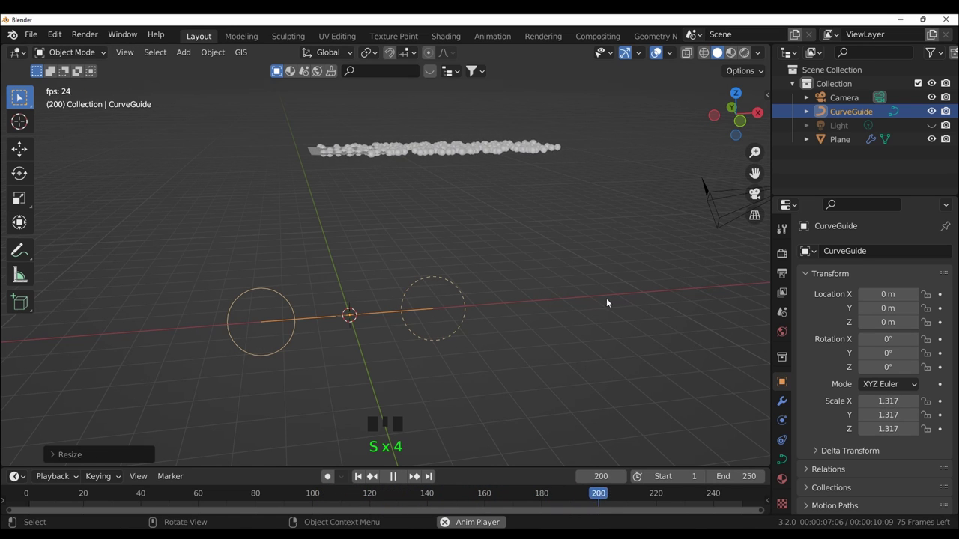
- Test-rotate the Curve Guide, clear its rotation back to zero and resume playback
left_click_drag(581, 304, 551, 317)
key("r")
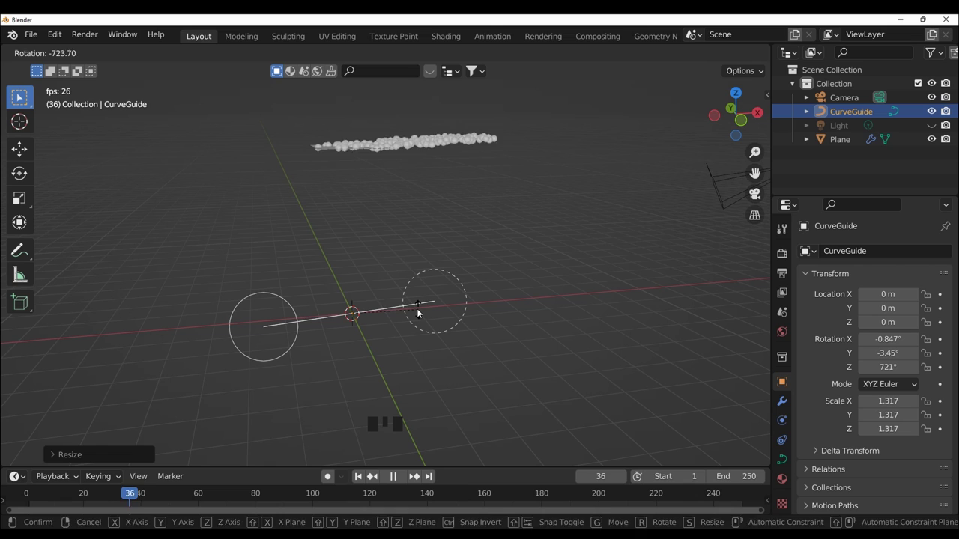
key("alt+r")
key("space")
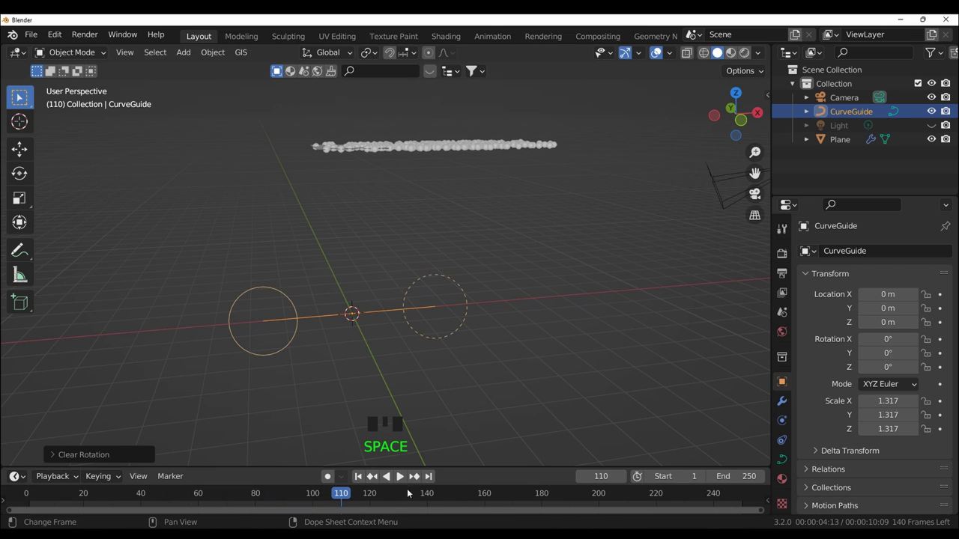
- Widen the Properties editor and bring up the curve's Object Data geometry and bevel settings
left_click_drag(774, 363, 693, 465)
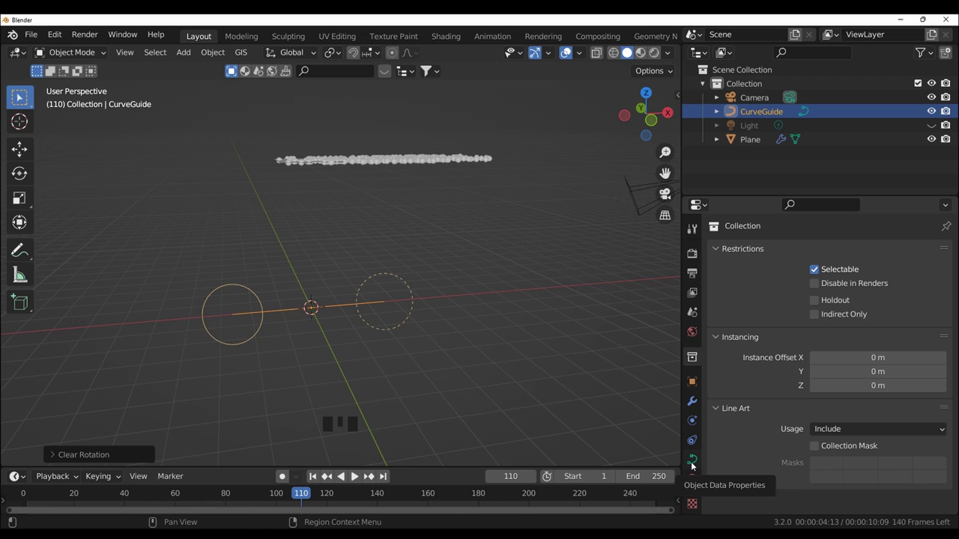
left_click(693, 465)
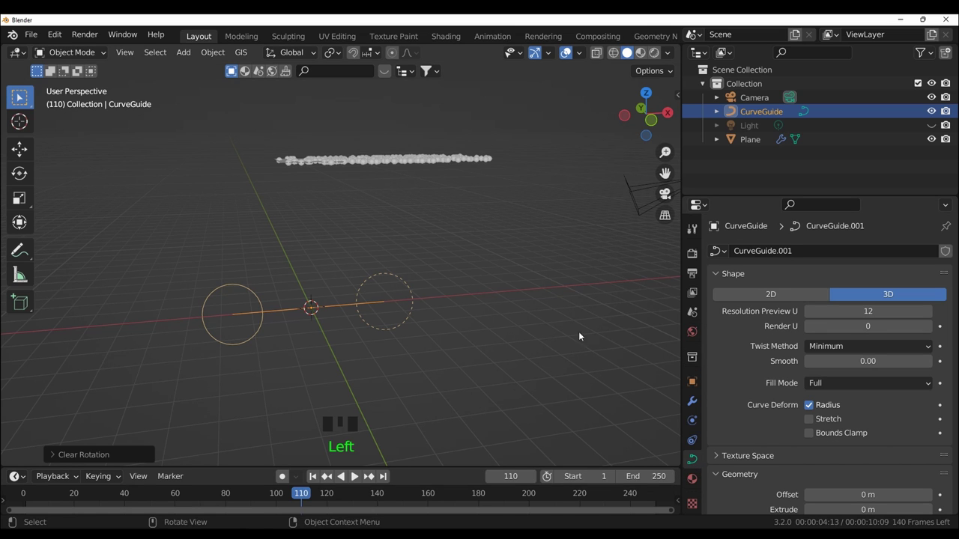
scroll("up", 3)
scroll("down", 3)
scroll("down", 3)
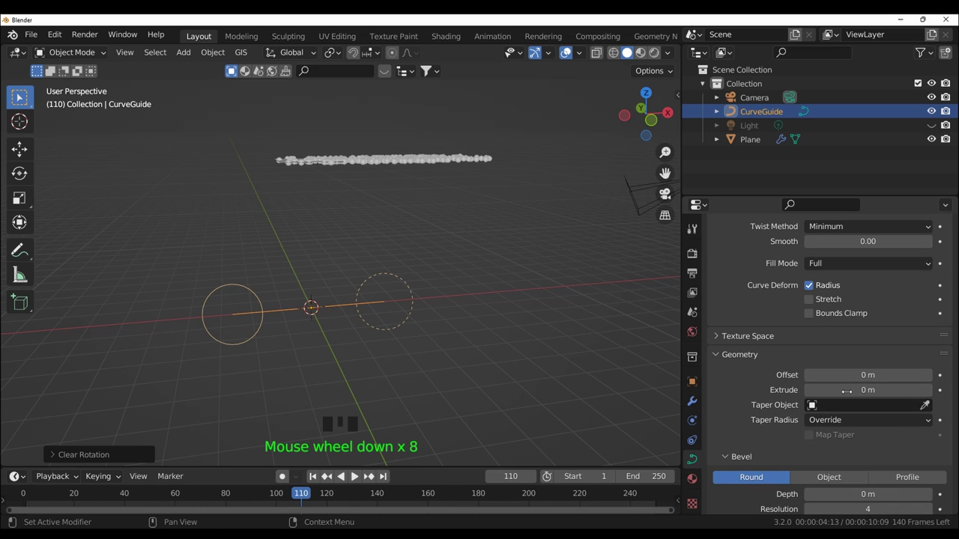
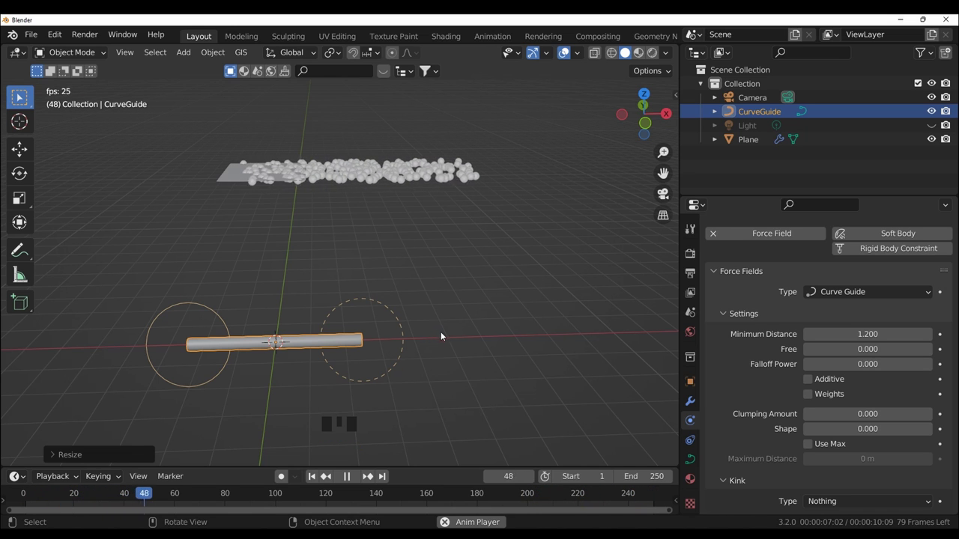
- Watch the particles flow past the Curve Guide tube, then stop playback
key("s")
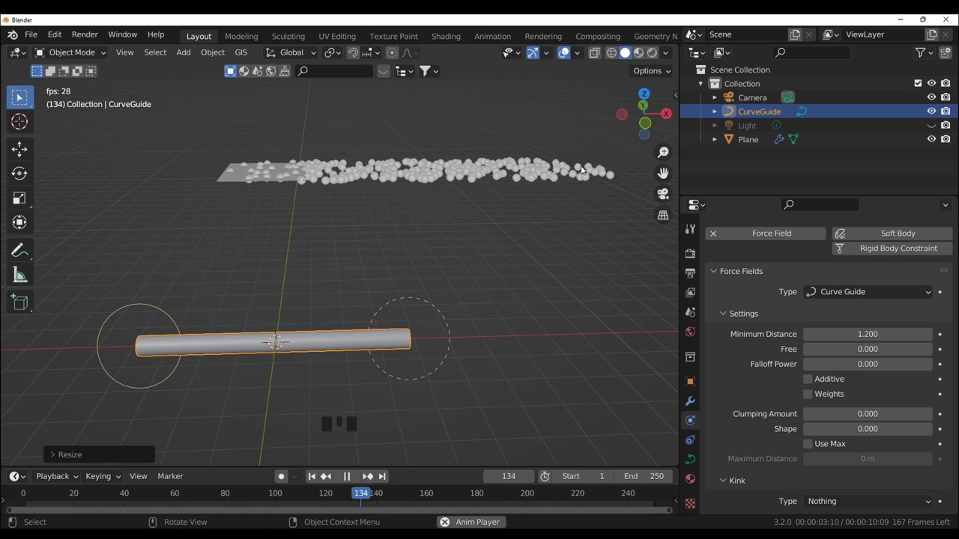
key("space")
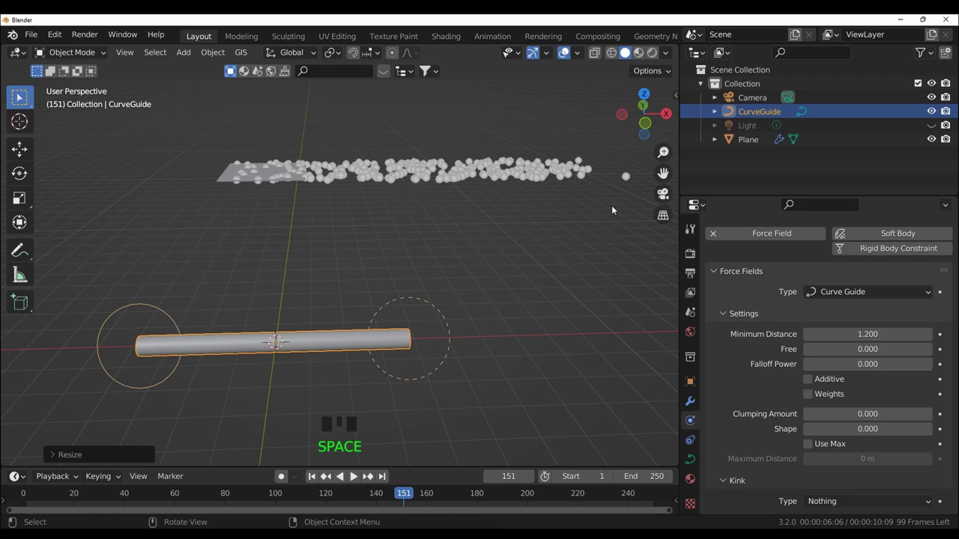
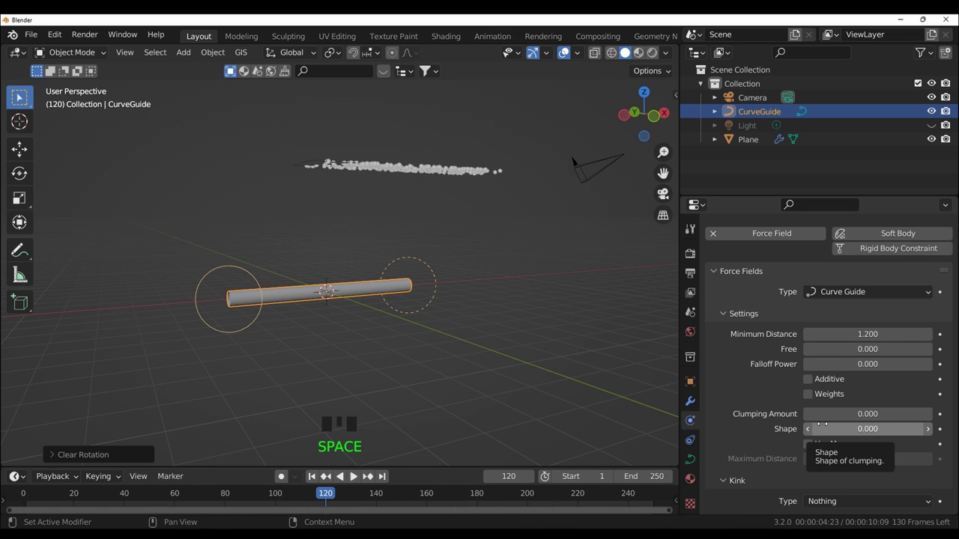
- Scroll the Curve Guide force field settings toward Clumping Amount while adjusting the view
scroll("down", 3)
scroll("up", 3)
left_click_drag(577, 353, 524, 374)
scroll("up", 3)
scroll("up", 3)
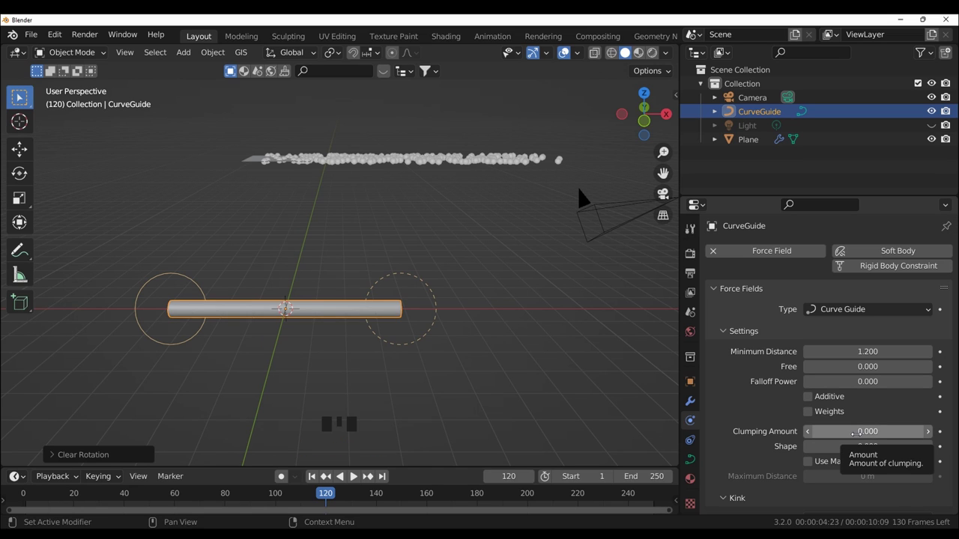
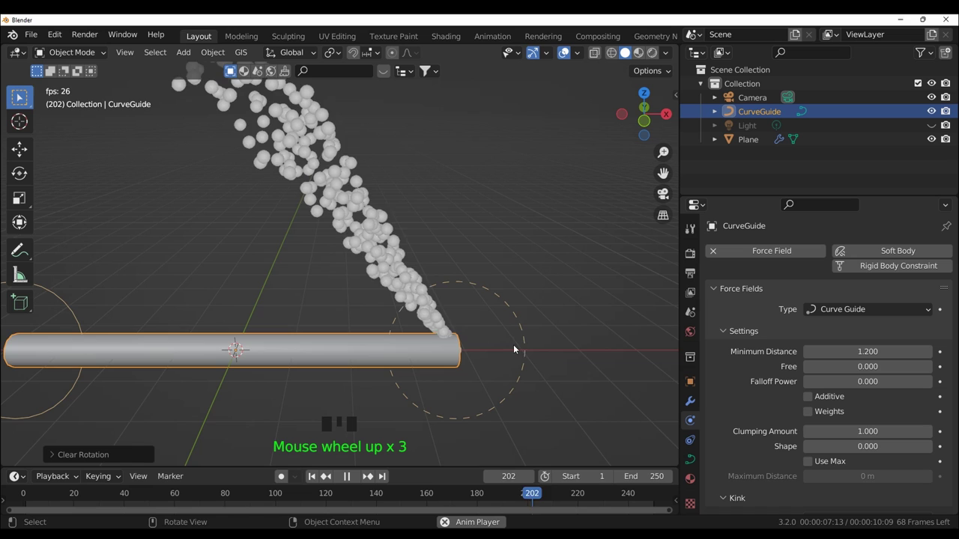
scroll("down", 3)
left_click_drag(559, 345, 492, 381)
scroll("down", 3)
left_click_drag(493, 380, 425, 306)
scroll("up", 3)
key("r")
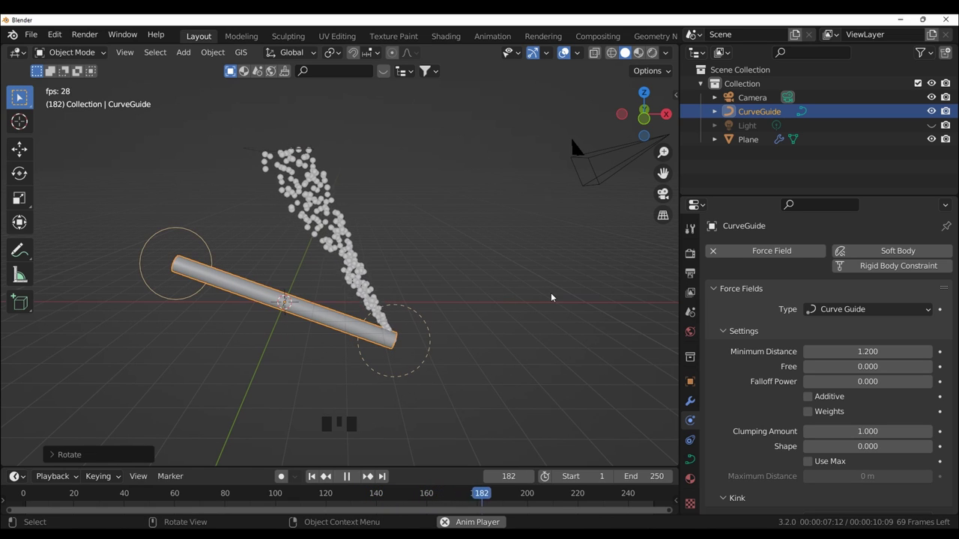
scroll("down", 3)
left_click_drag(492, 374, 465, 326)
key("r")
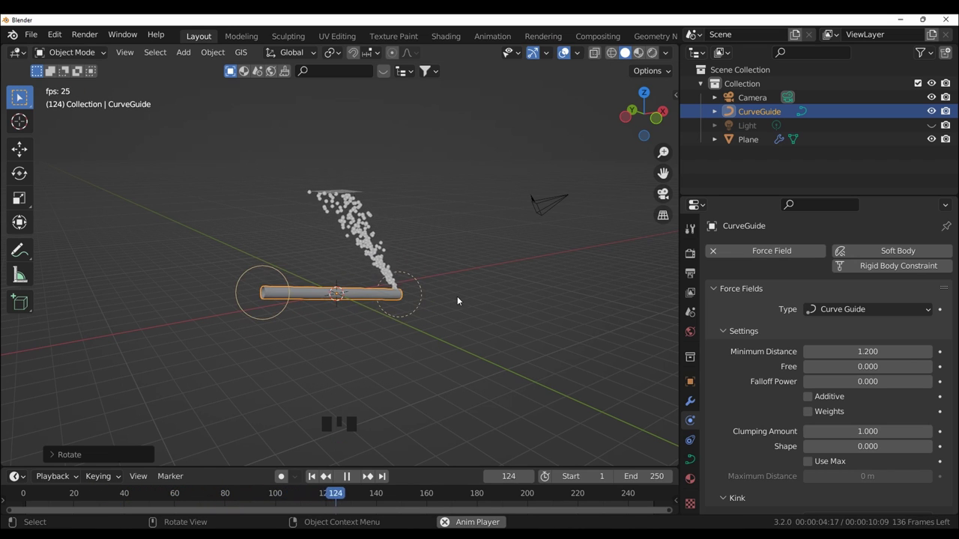
key("s")
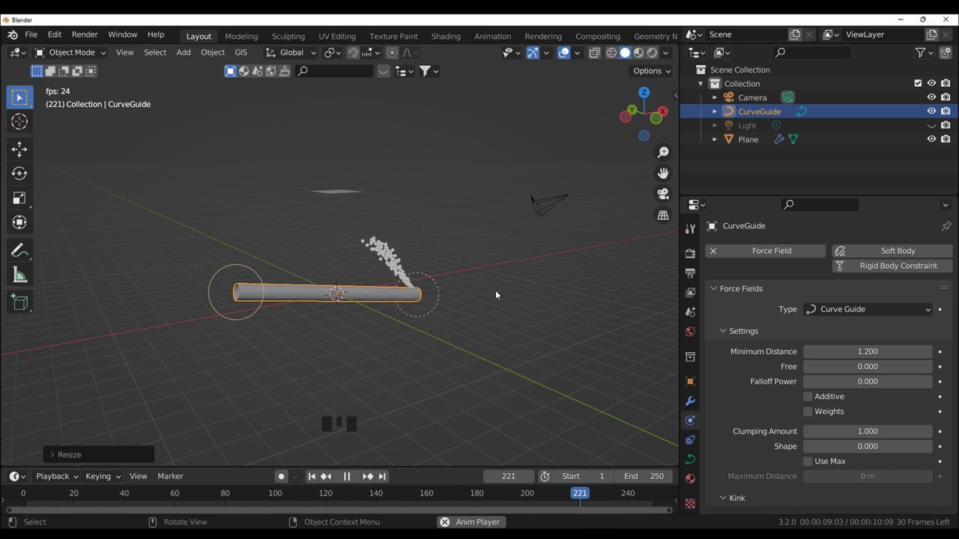
key("alt+r")
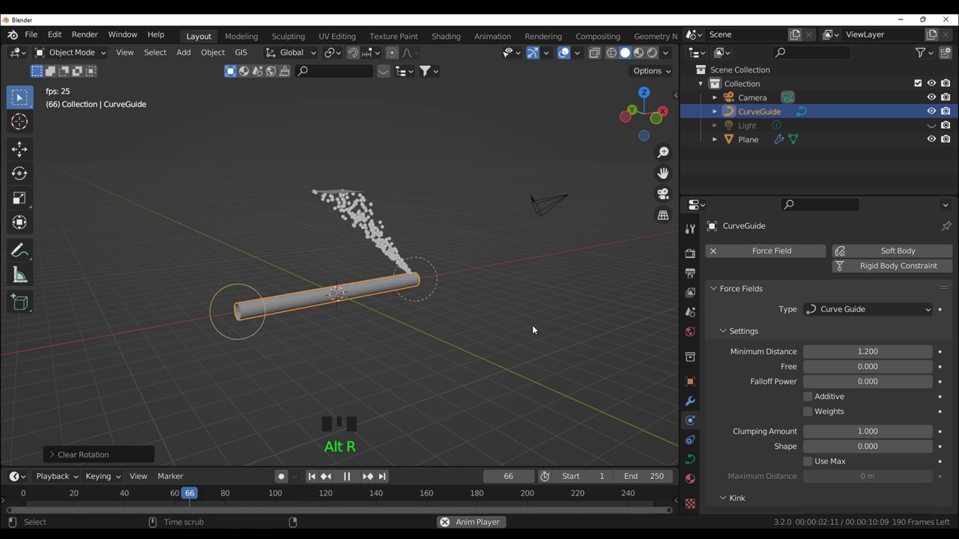
key("alt+s")
scroll("up", 3)
left_click_drag(511, 351, 468, 353)
key("space")
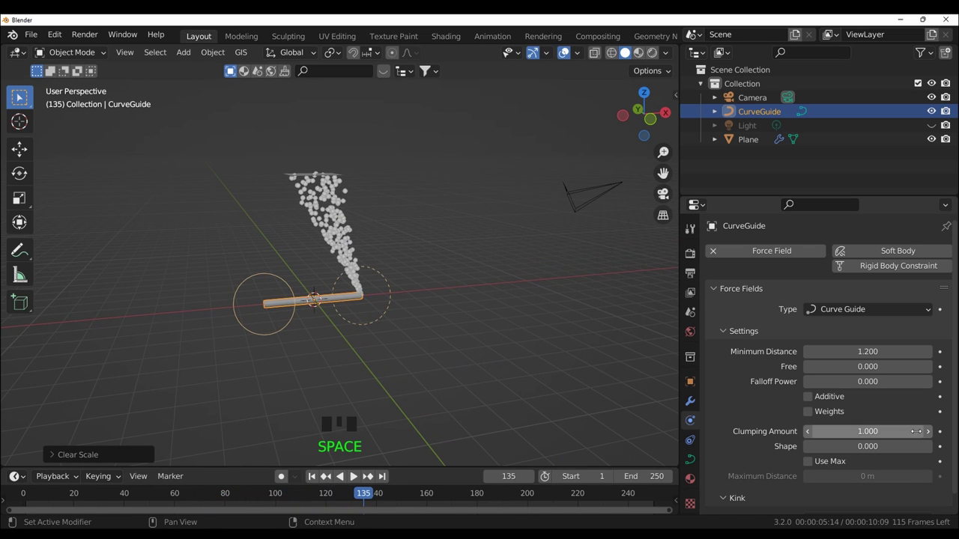
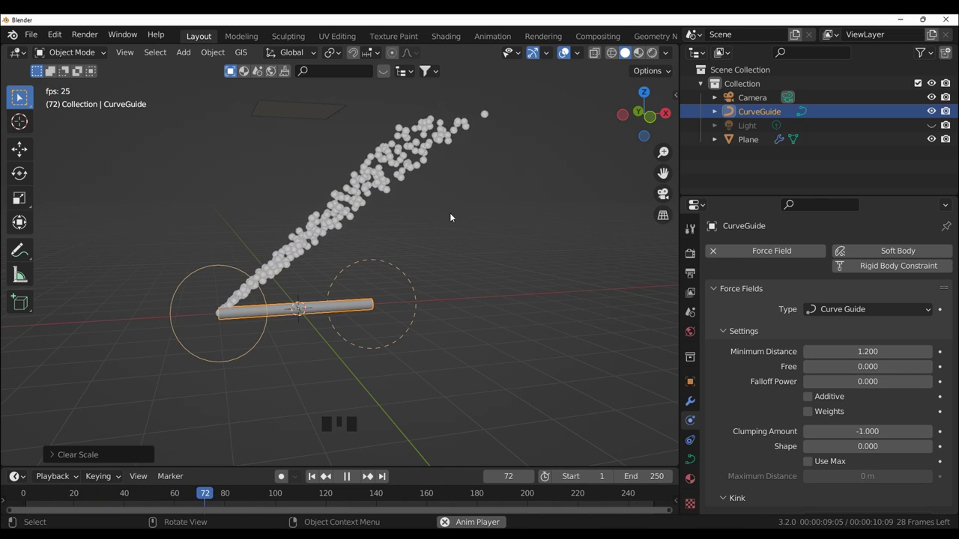
- Test rotating, scaling and moving the Curve Guide, then clear all three transforms and play
left_click_drag(303, 330, 457, 272)
key("r")
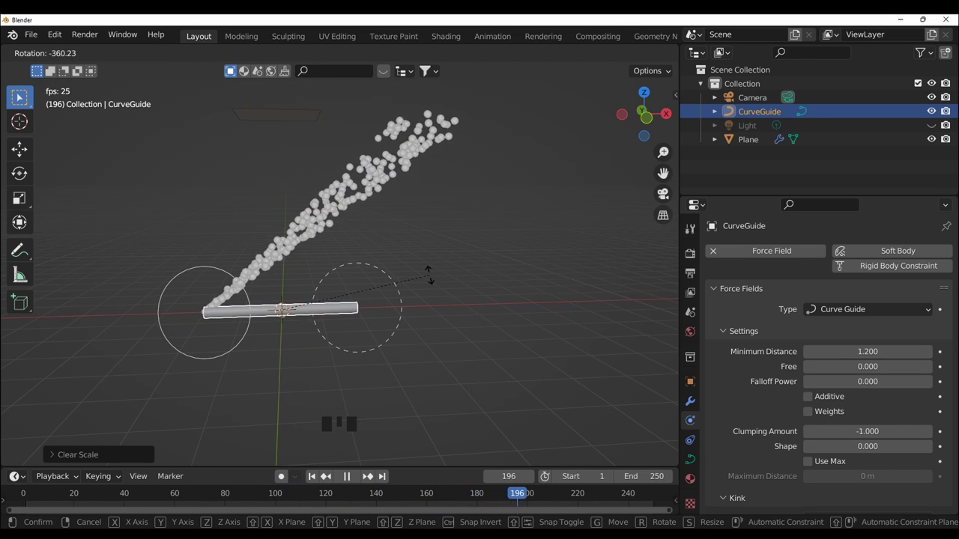
key("s")
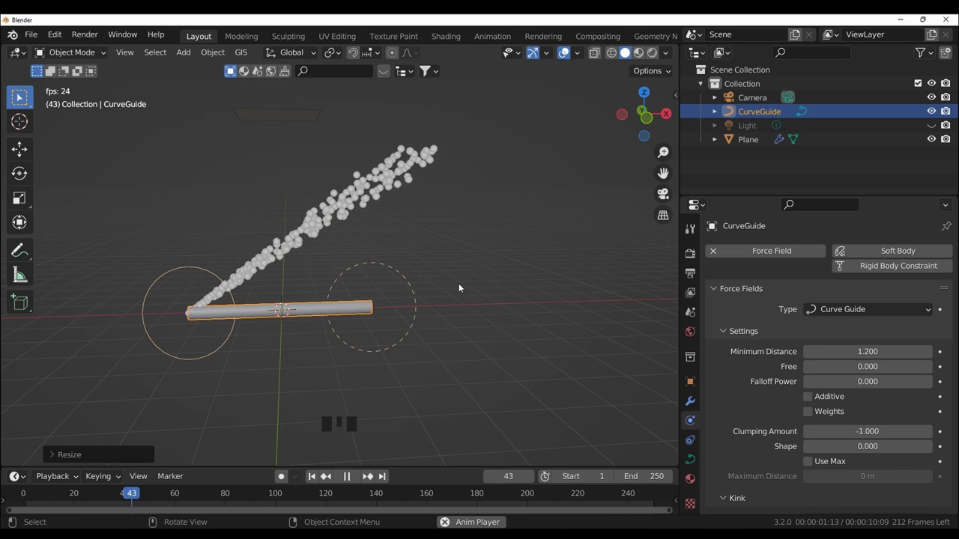
key("g")
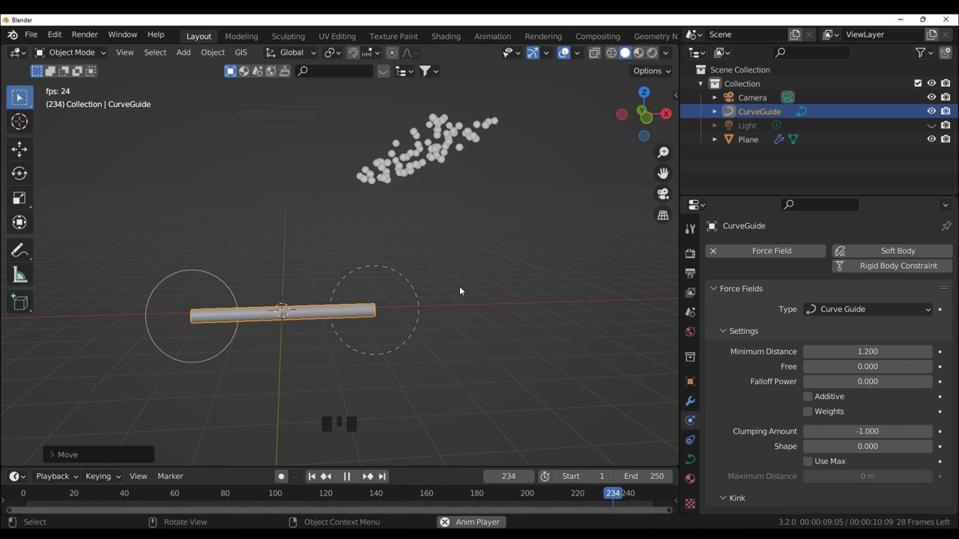
key("alt+g")
key("alt+r")
key("alt+s")
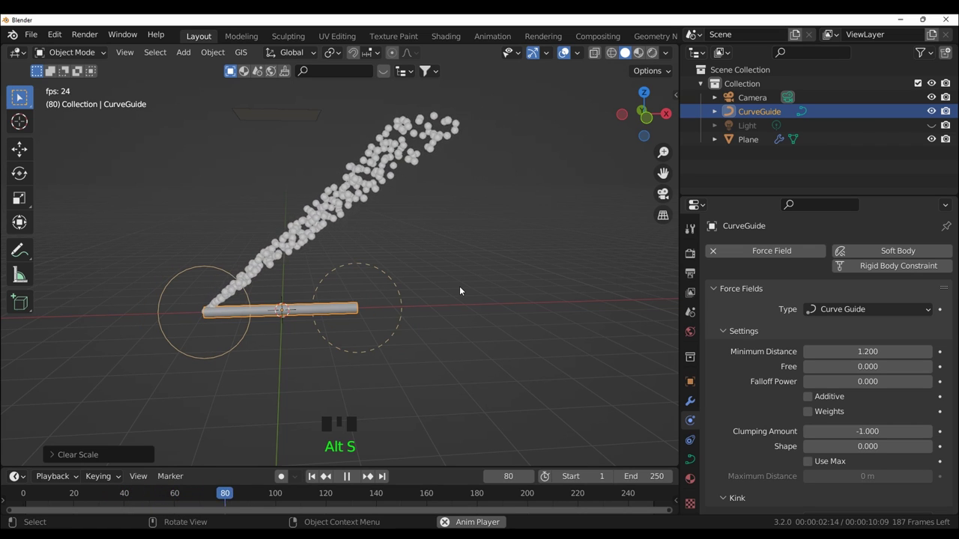
key("space")
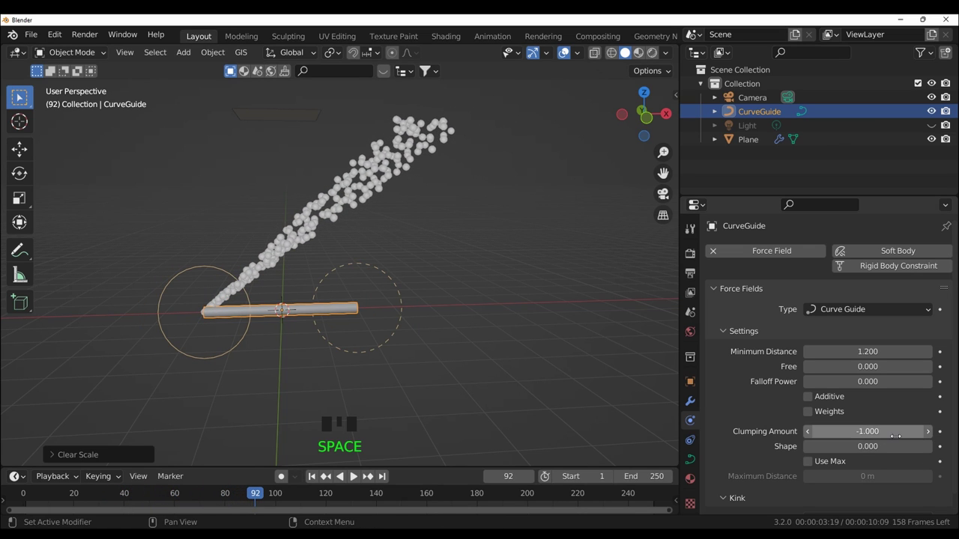
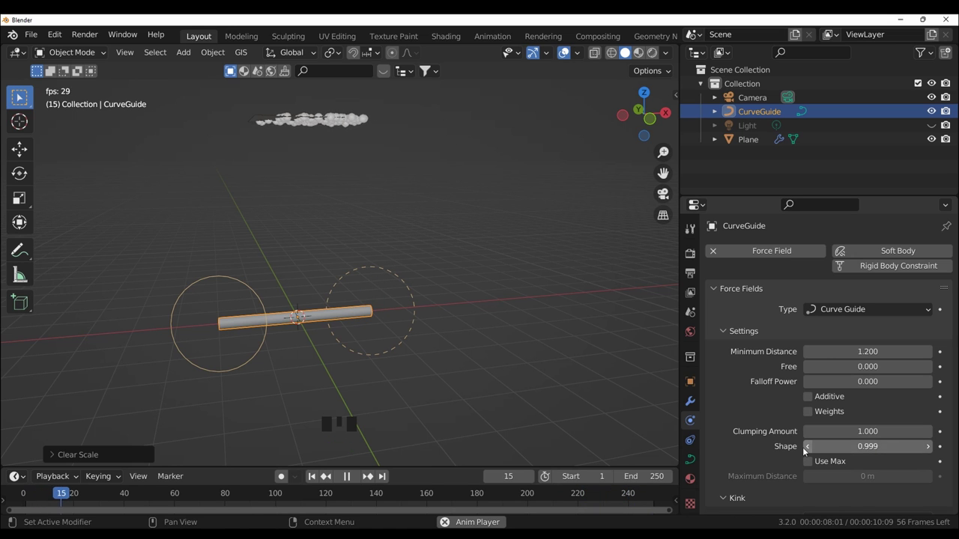
- Drag Maximum Distance to about 6.97 m and view the broad particle column pouring past the guide
left_click_drag(807, 450, 813, 465)
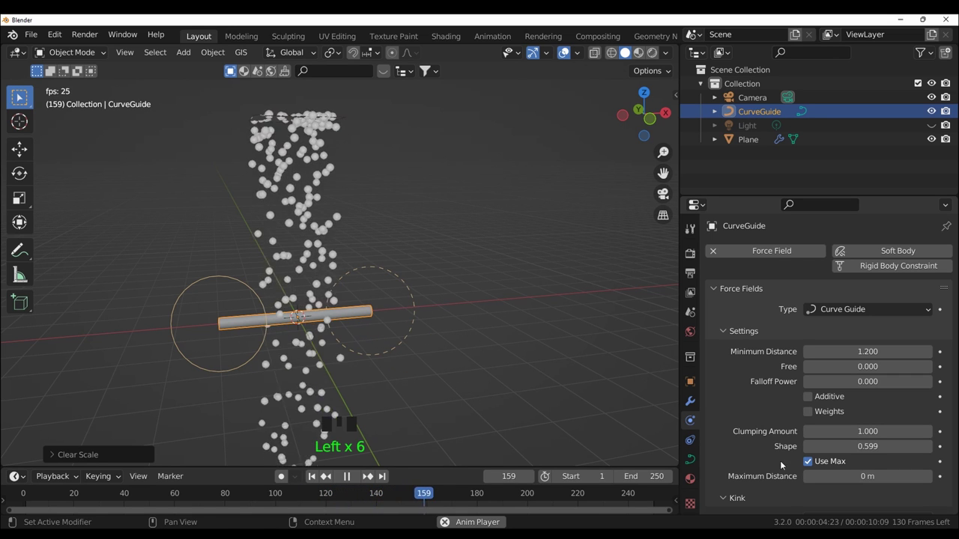
scroll("down", 3)
scroll("up", 3)
middle_click(821, 459)
scroll("up", 3)
left_click_drag(581, 424, 552, 419)
scroll("up", 3)
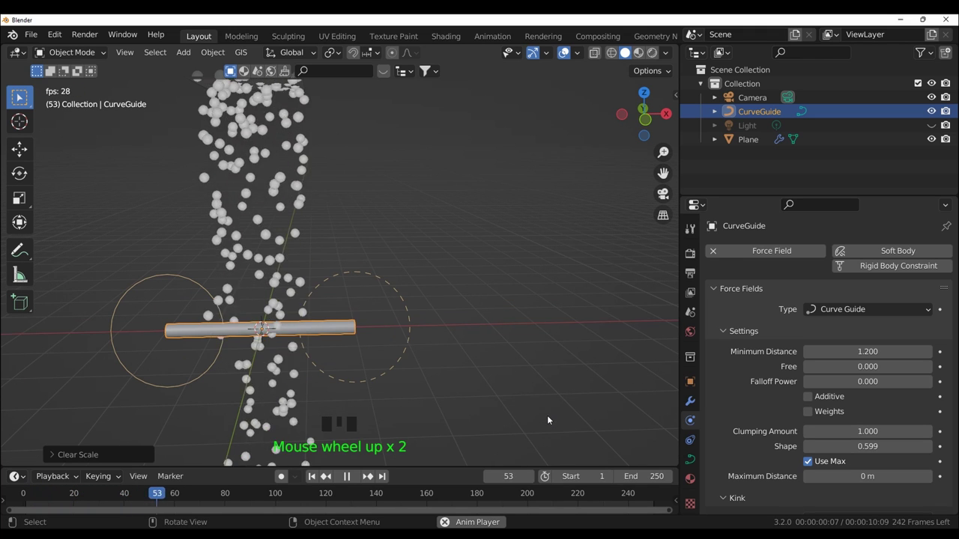
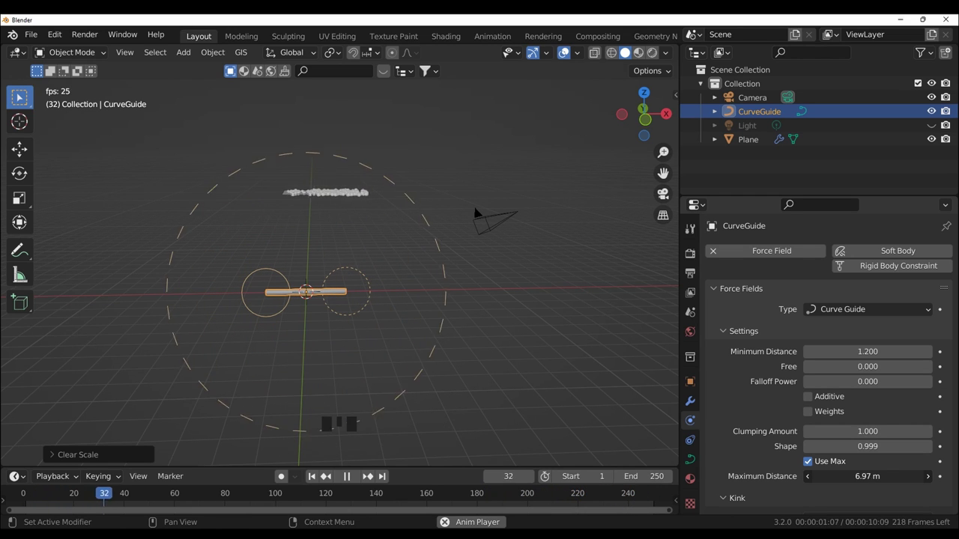
- Stop playback, remove the maximum distance limit and bring the Curve Guide's kink settings into view
key("space")
left_click(807, 463)
scroll("down", 3)
scroll("up", 3)
scroll("down", 3)
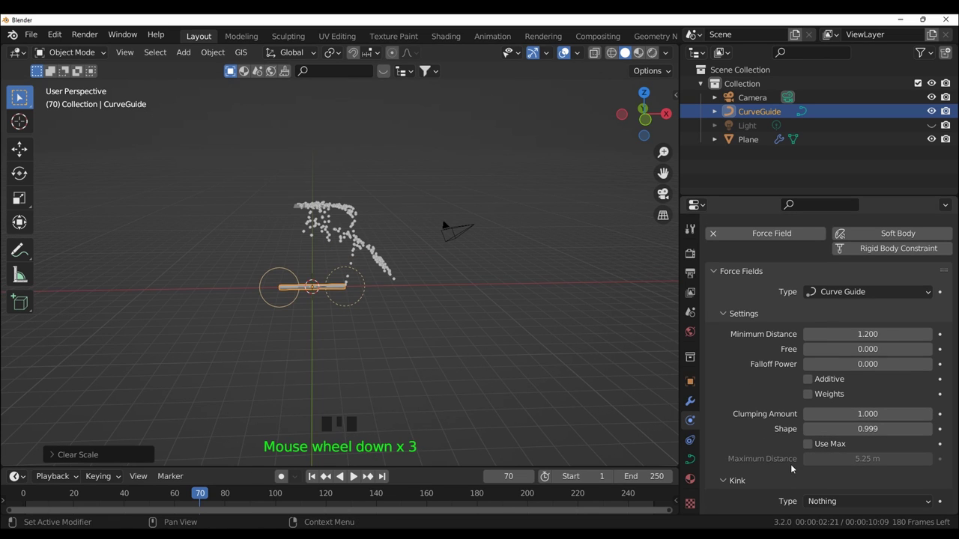
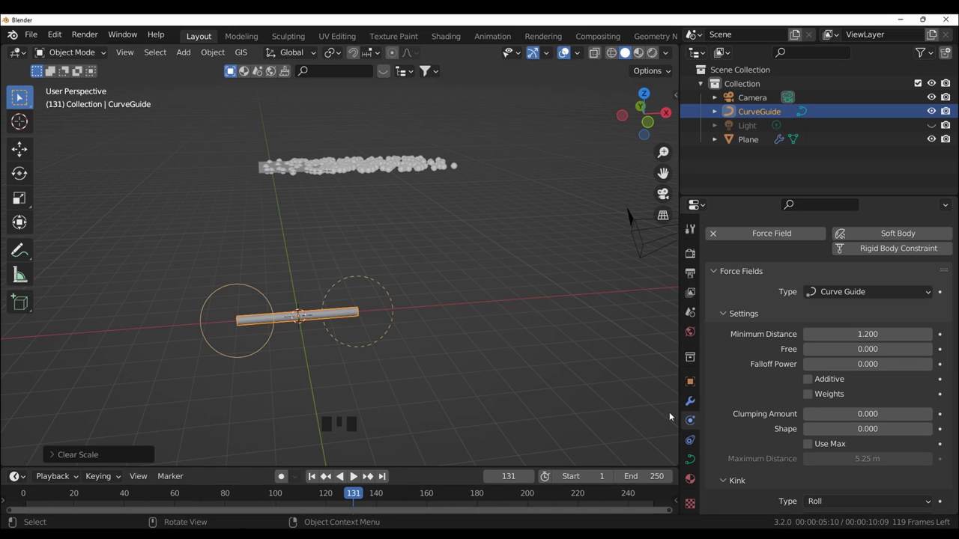
scroll("down", 3)
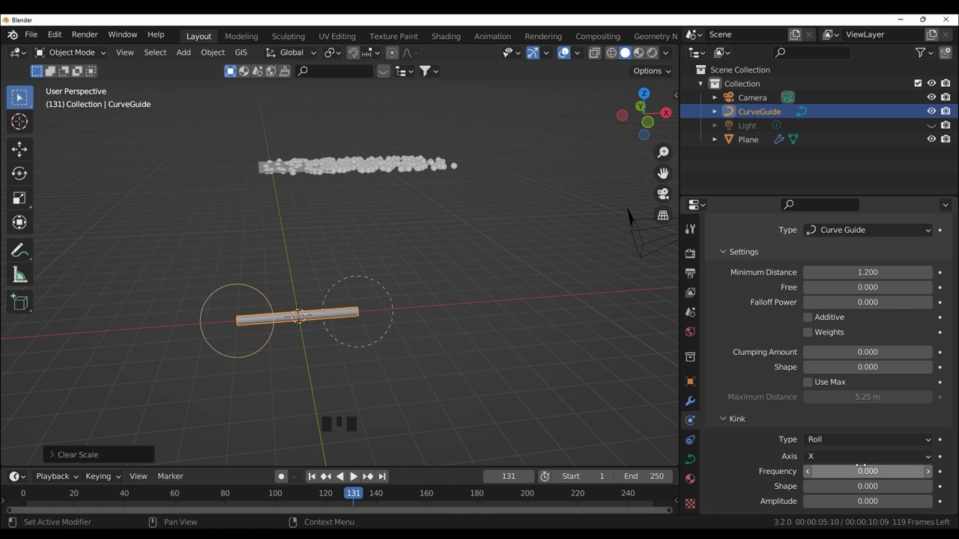
- Adjust the kink frequency and play the animation to watch the particles react
left_click_drag(852, 461, 852, 462)
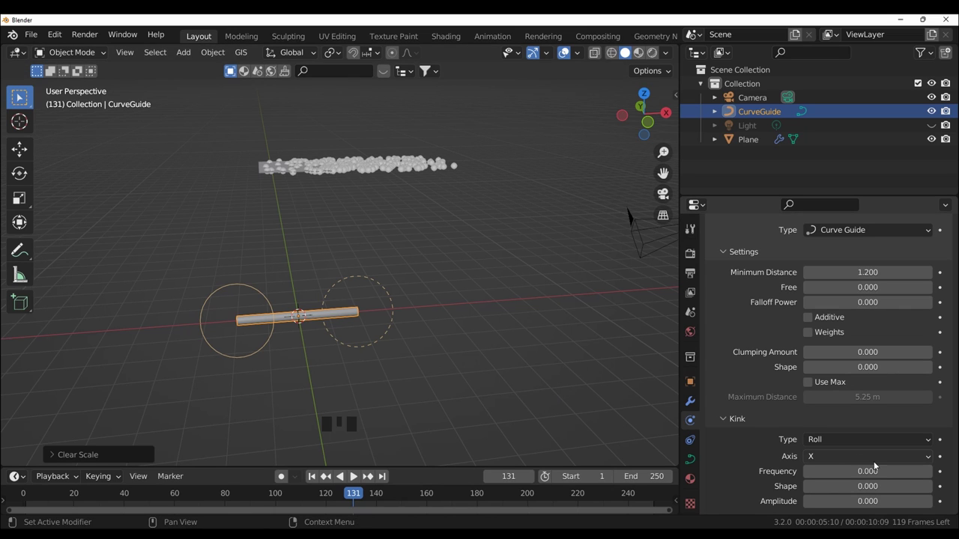
key("space")
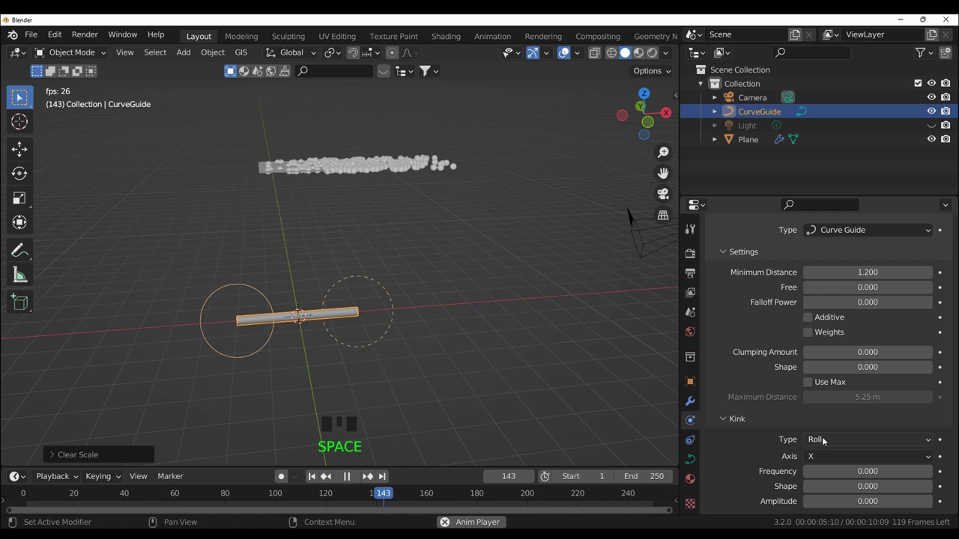
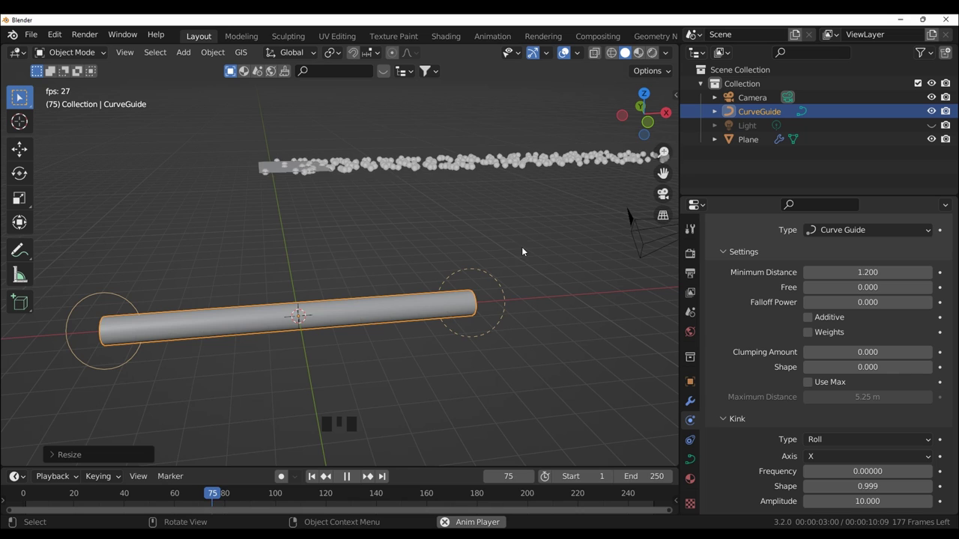
scroll("down", 3)
left_click_drag(512, 341, 536, 335)
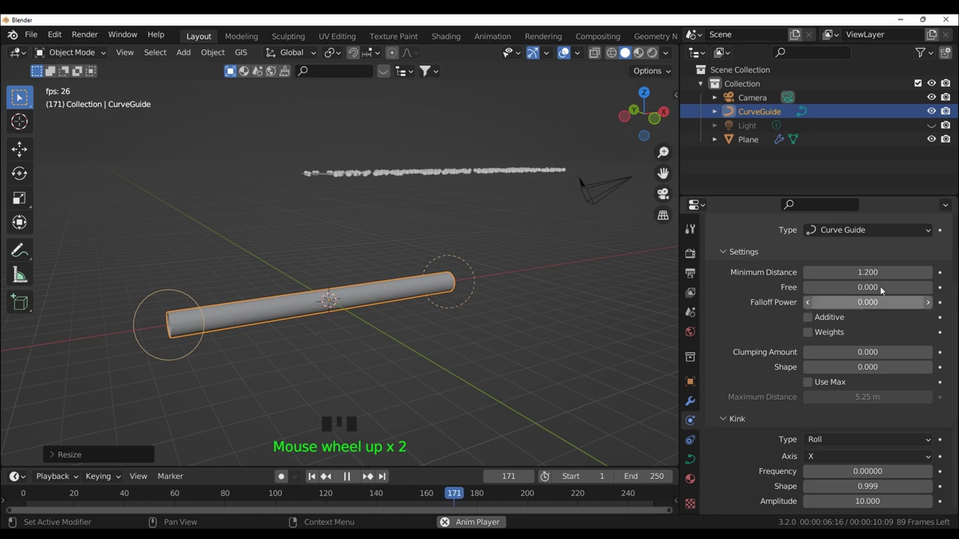
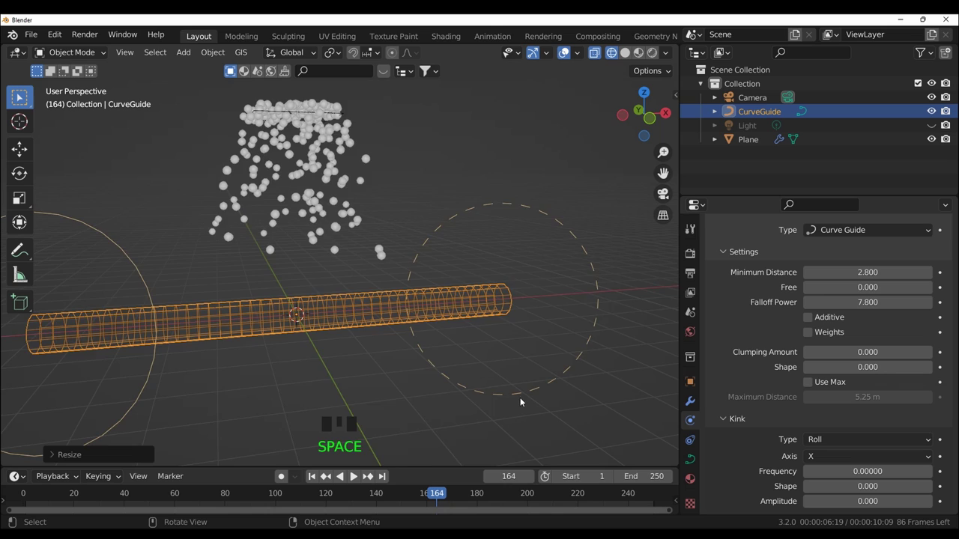
- Adjust a kink value in the Curve Guide force field settings for the Braid setup
scroll("down", 3)
left_click_drag(854, 443, 851, 442)
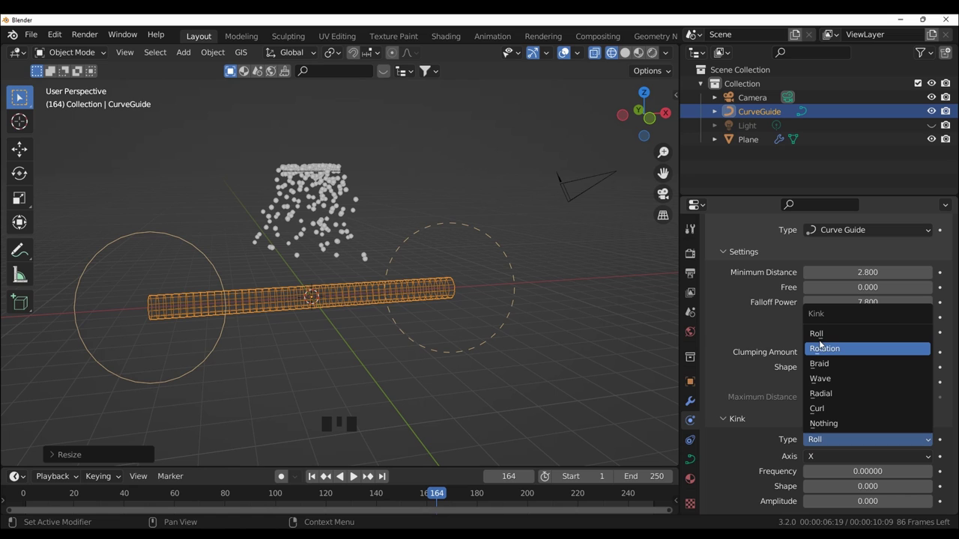
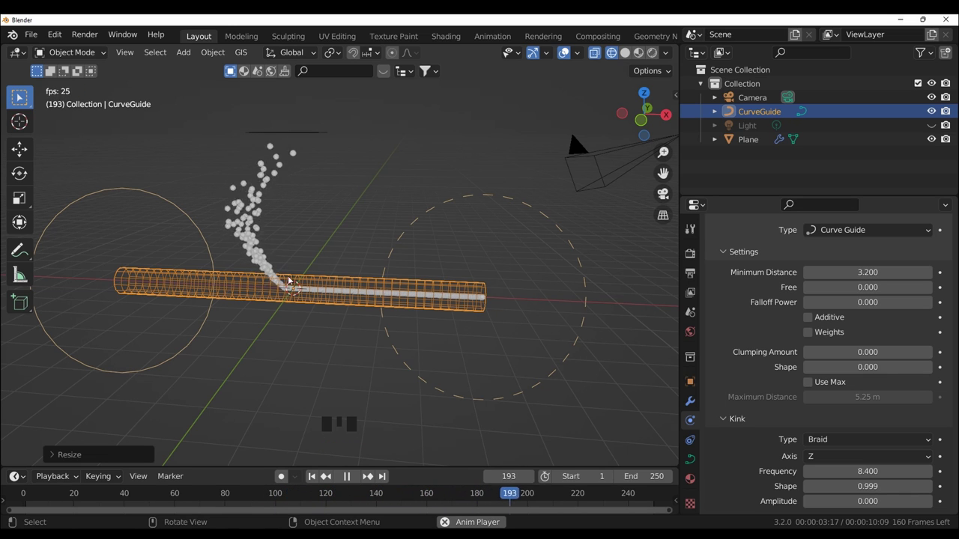
- Inspect the guide tube in solid and wireframe shading, then raise Braid kink frequency to 9.600
left_click_drag(303, 307, 365, 284)
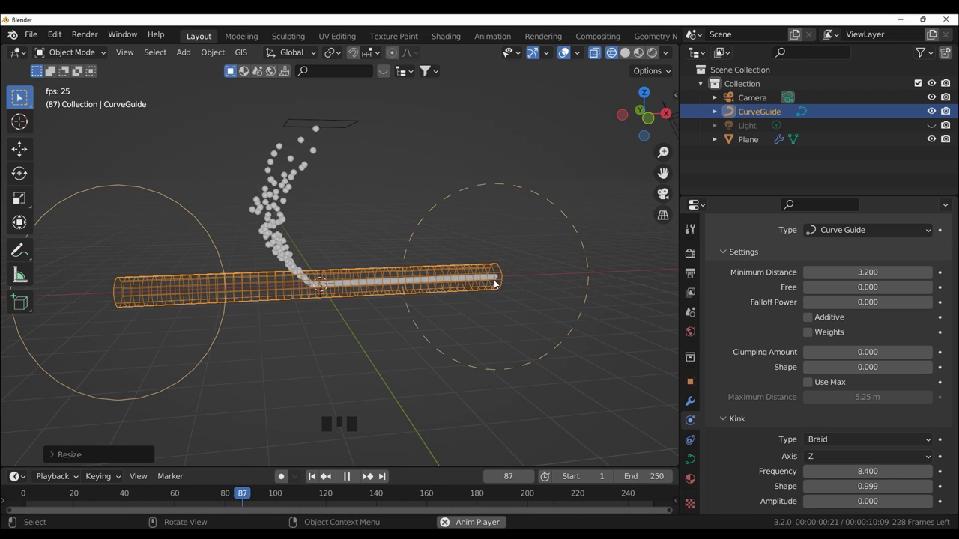
left_click(629, 56)
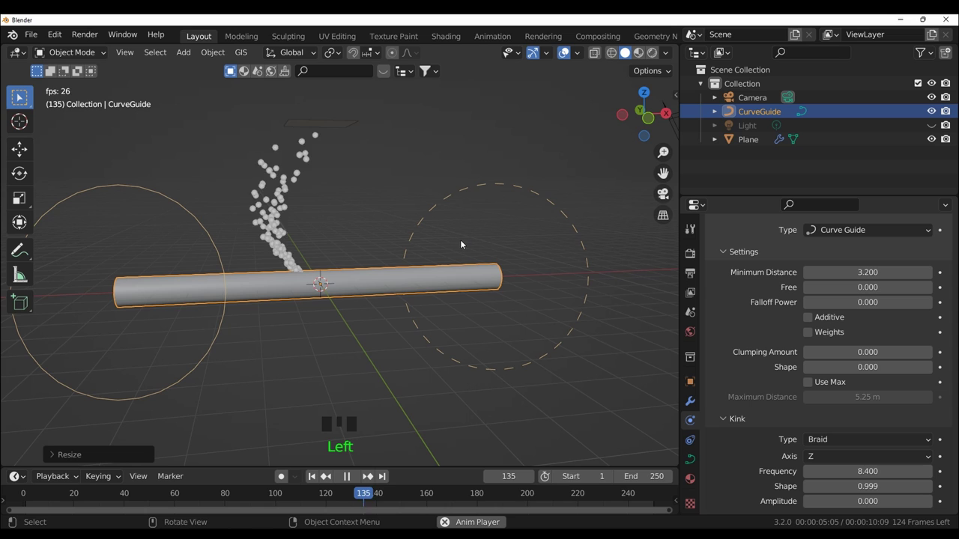
left_click_drag(542, 187, 516, 168)
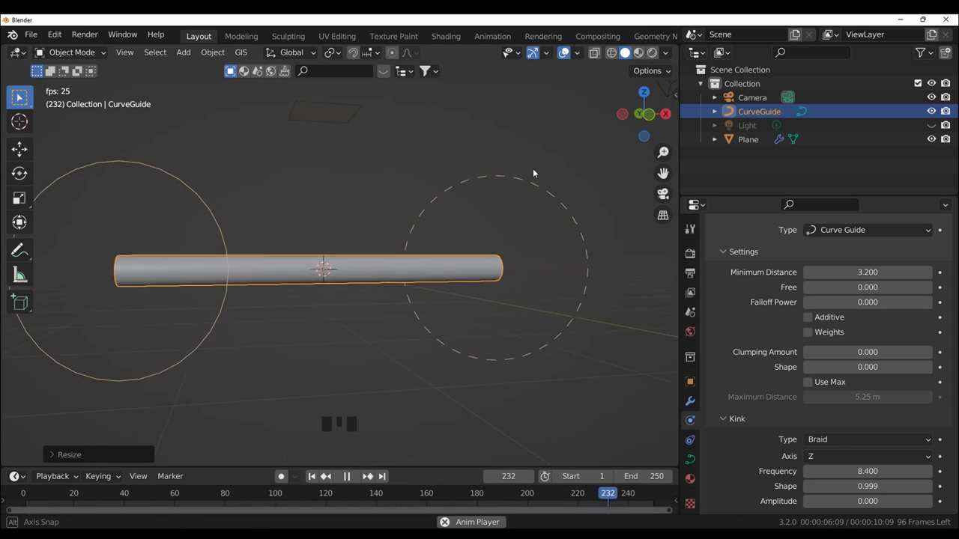
left_click(612, 54)
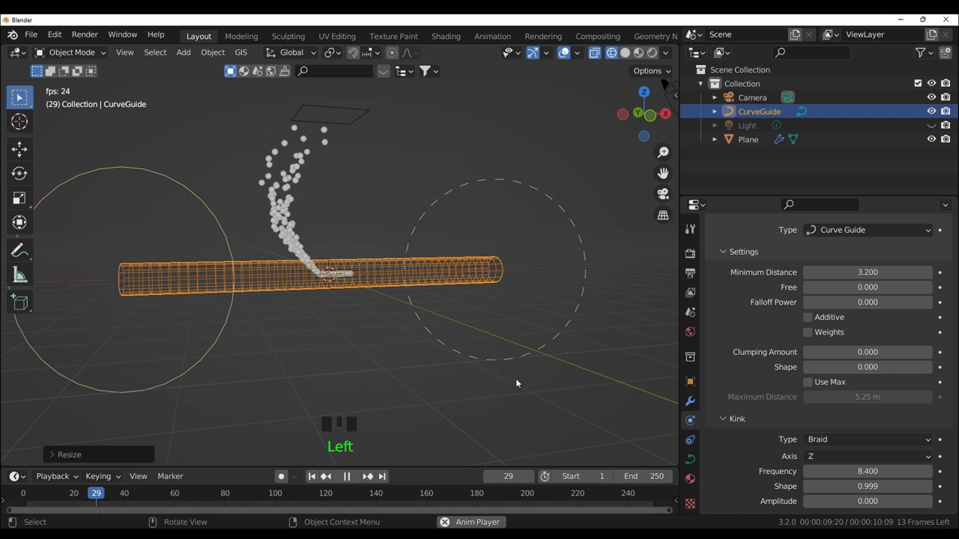
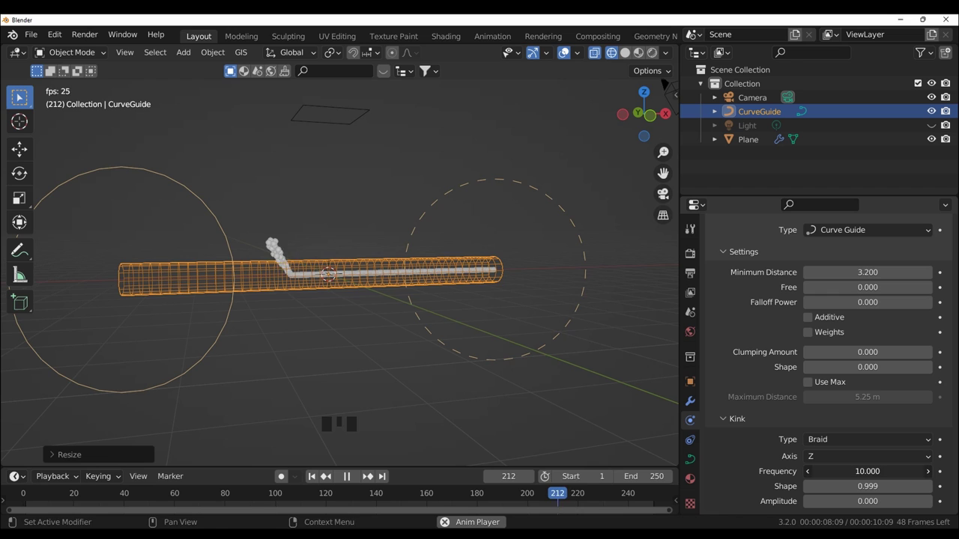
left_click_drag(528, 438, 578, 253)
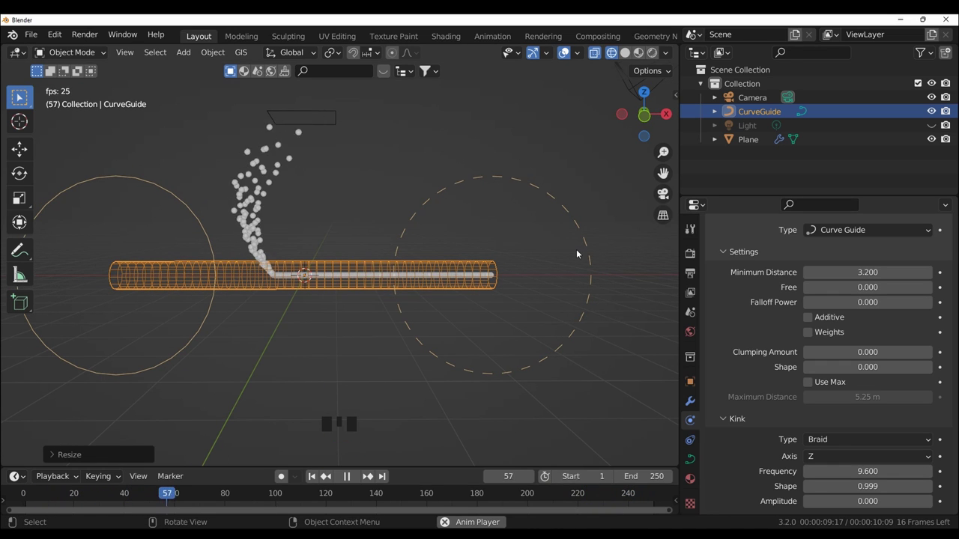
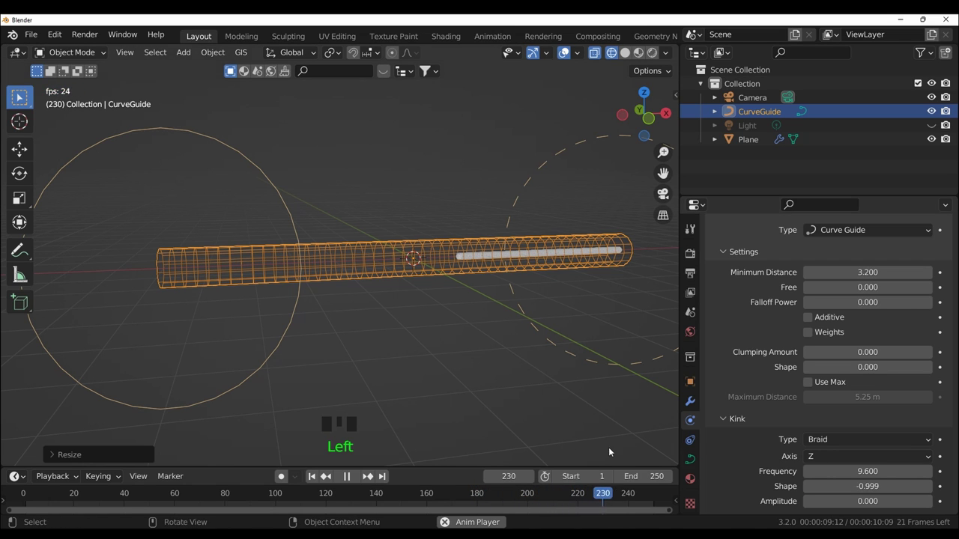
- Raise the Braid kink amplitude to 2.200 so particles weave wider loops
left_click_drag(929, 490, 565, 438)
scroll("down", 3)
left_click_drag(545, 429, 930, 507)
left_click_drag(930, 507, 548, 392)
scroll("up", 3)
- Look along the tube's length and switch the kink type to Wave
left_click_drag(568, 377, 929, 503)
left_click_drag(929, 503, 551, 413)
left_click_drag(551, 413, 410, 406)
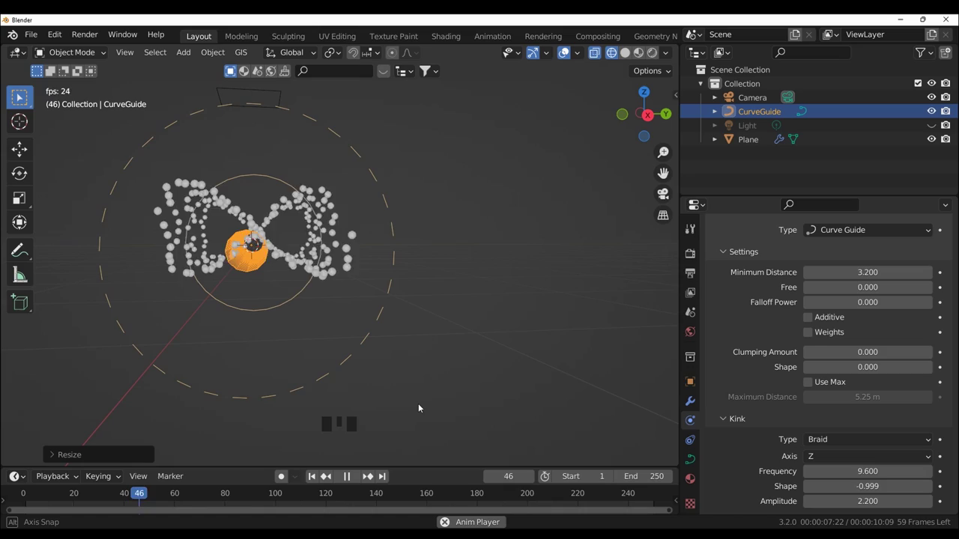
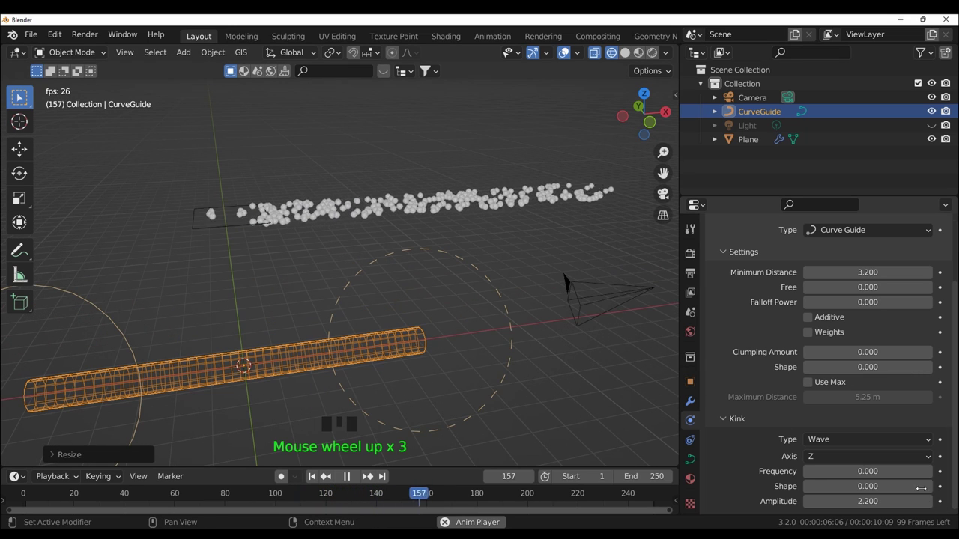
- Set the Wave kink to frequency 1.200, shape 0.800 and amplitude 8.400
left_click_drag(929, 474, 520, 394)
scroll("down", 3)
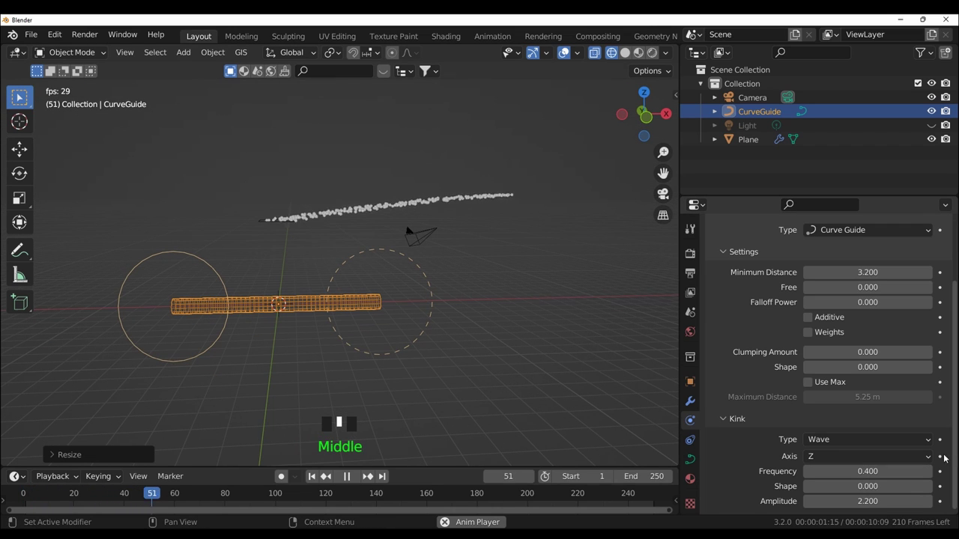
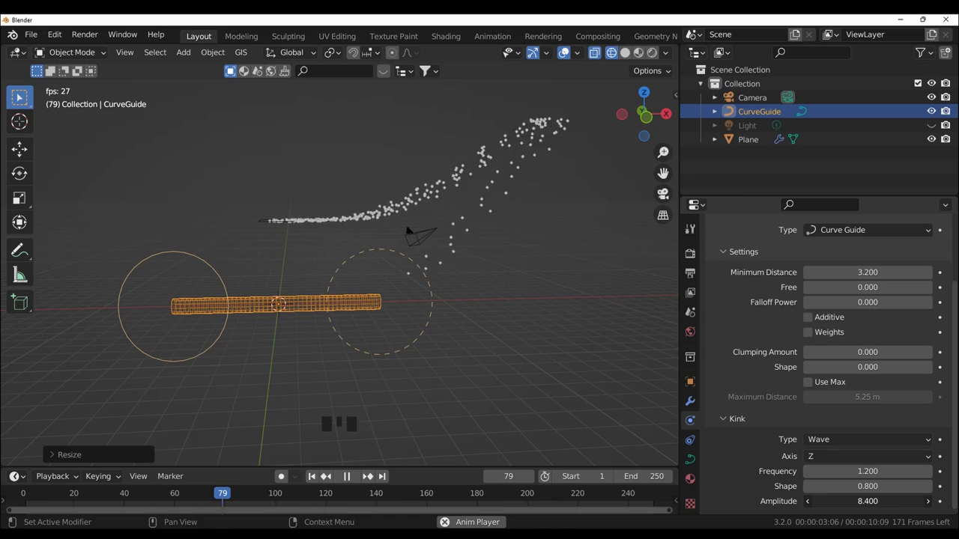
left_click_drag(507, 396, 335, 401)
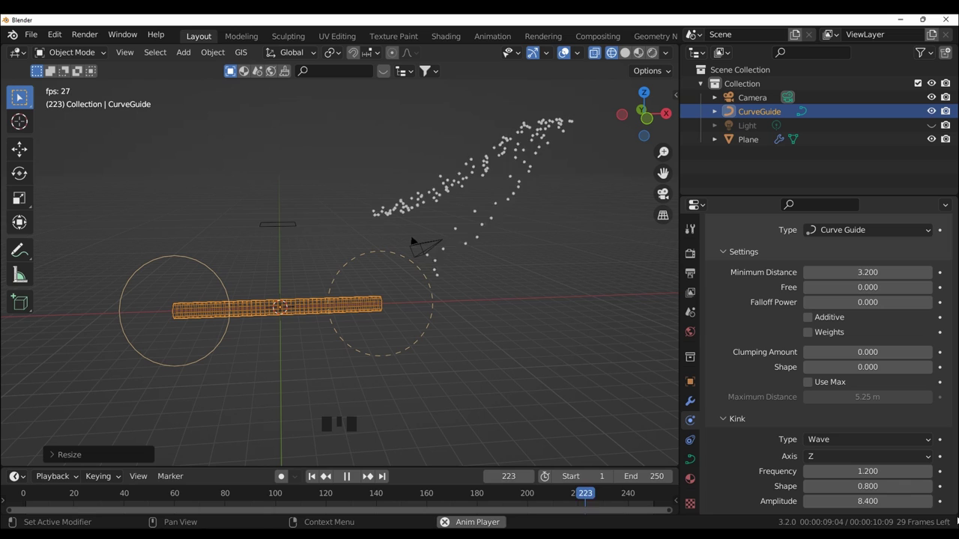
- Pause playback, change the kink type to Radial, and resume the particle stream
key("space")
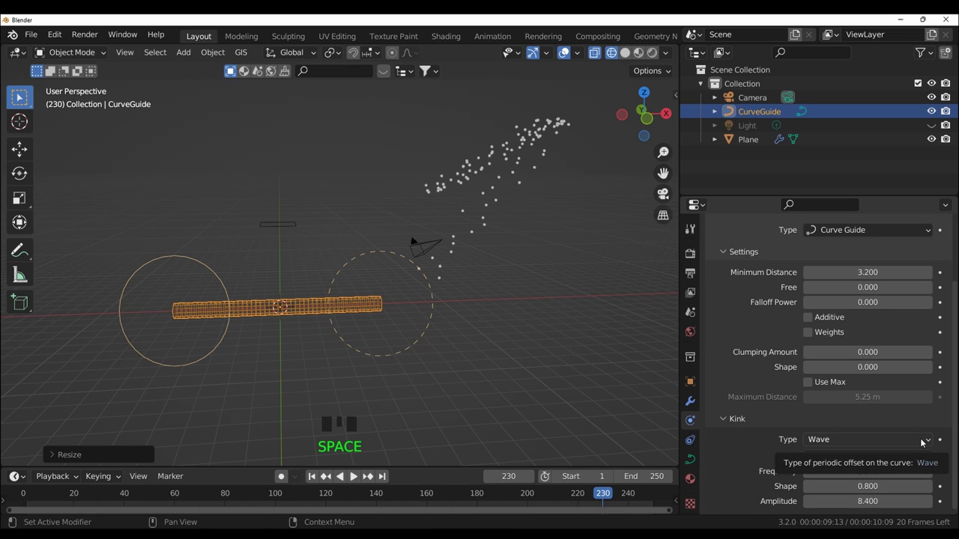
left_click_drag(925, 442, 648, 394)
key("space")
scroll("down", 3)
scroll("up", 3)
- Set the Radial kink frequency to 3.2 and shape to 0.999
scroll("down", 3)
scroll("down", 3)
scroll("down", 3)
scroll("down", 3)
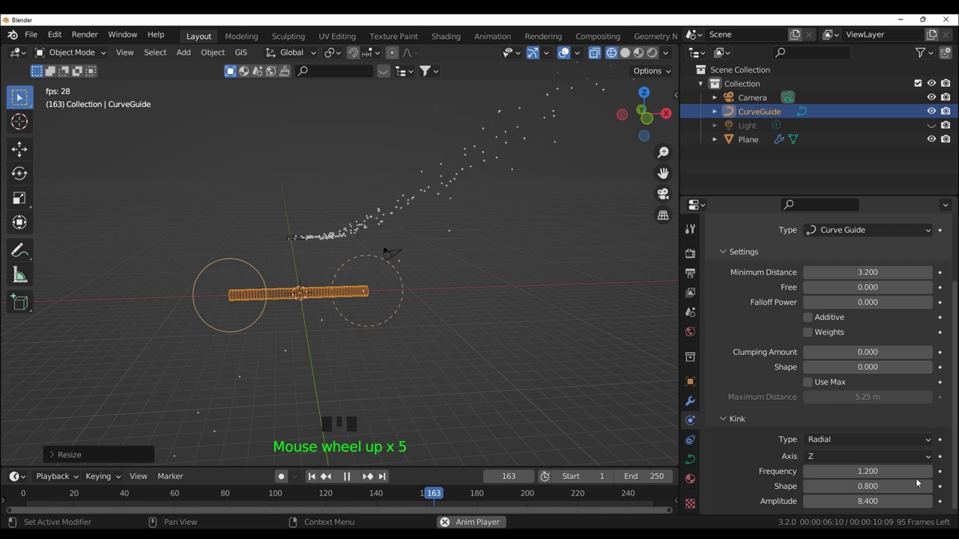
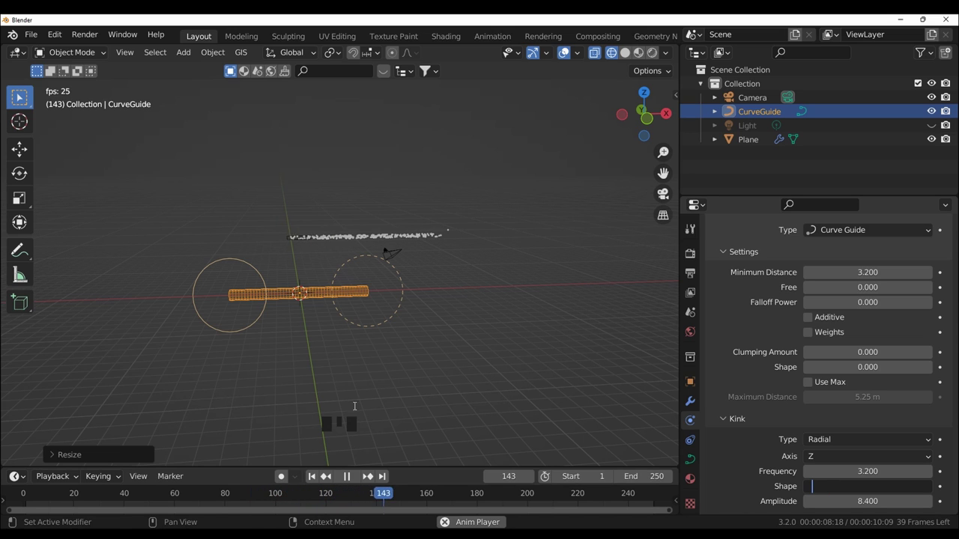
left_click(349, 480)
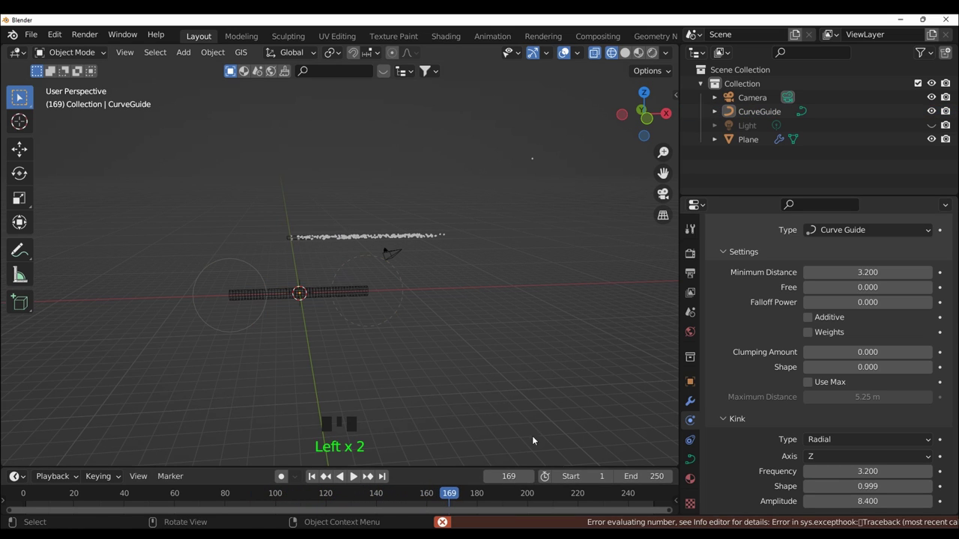
- Replay the particle stream, then view and dismiss the Info error log from the status bar
key("space")
scroll("up", 3)
scroll("up", 3)
key("space")
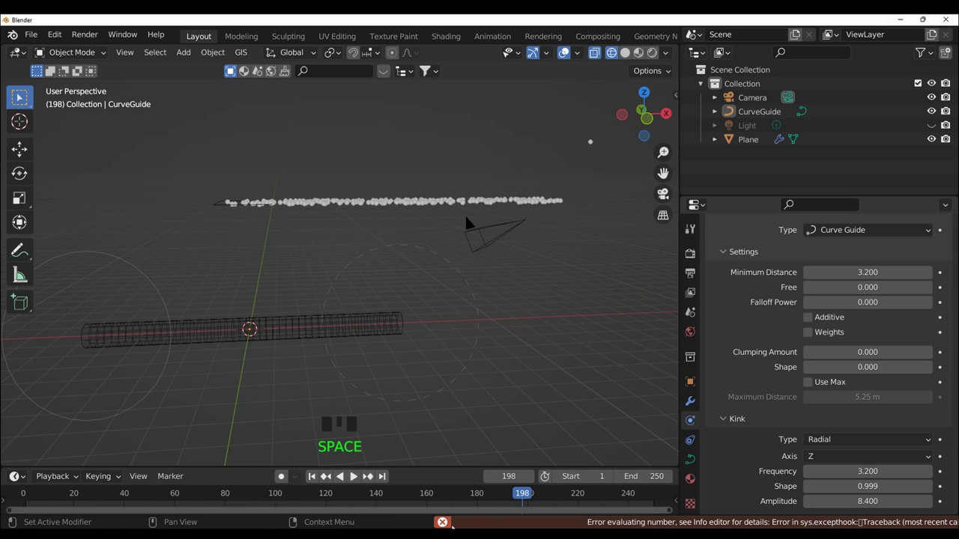
left_click(448, 525)
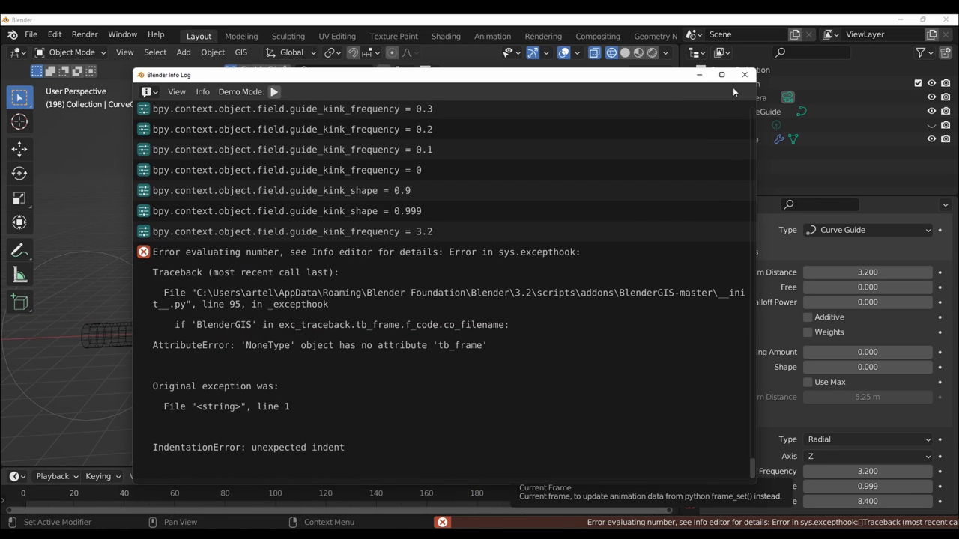
left_click(746, 80)
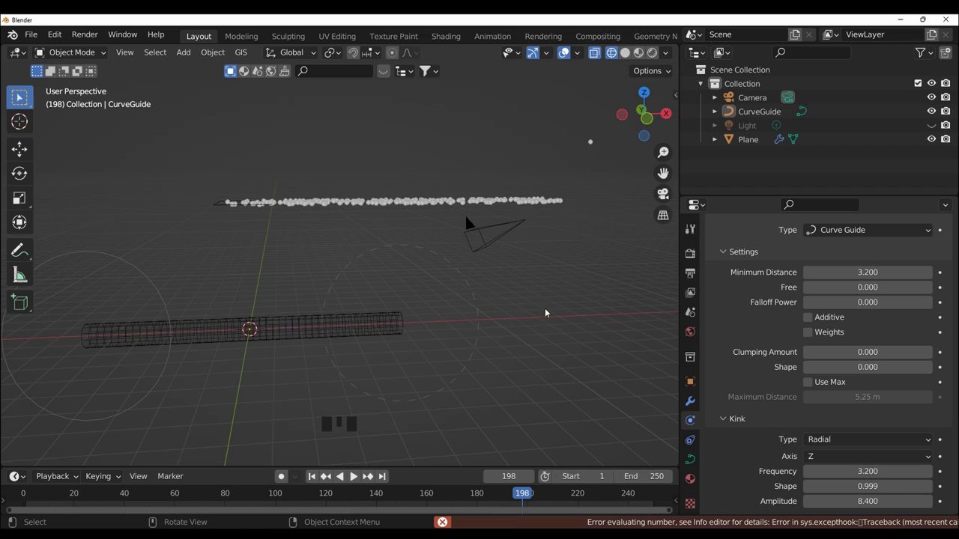
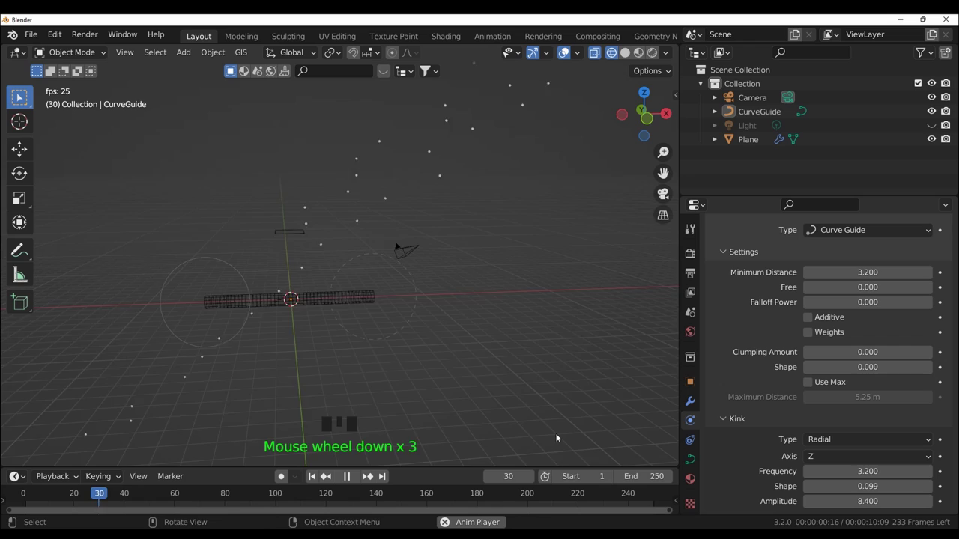
- Reduce Radial kink shape to 0.099 and view the particle stream in solid shading
left_click_drag(490, 413, 56, 378)
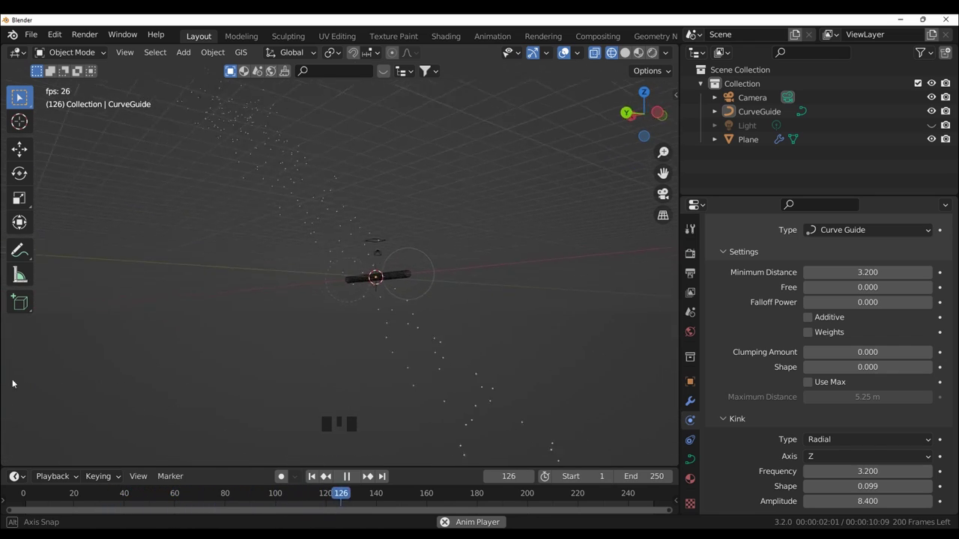
scroll("down", 3)
scroll("up", 3)
scroll("up", 3)
middle_click(500, 389)
scroll("down", 3)
middle_click(500, 397)
scroll("up", 3)
scroll("up", 3)
left_click(631, 54)
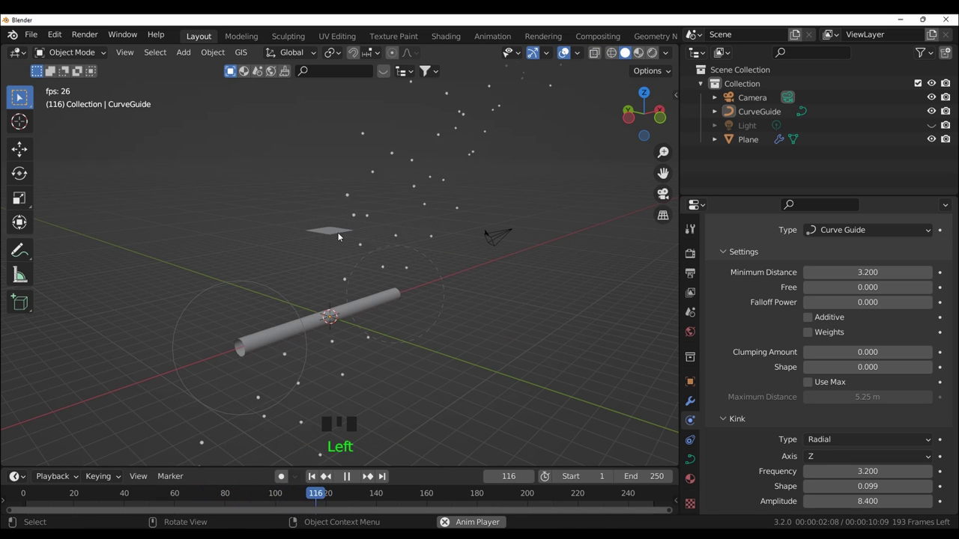
- Select the Plane to bring up its physics options
left_click(341, 234)
scroll("down", 3)
scroll("down", 3)
scroll("up", 3)
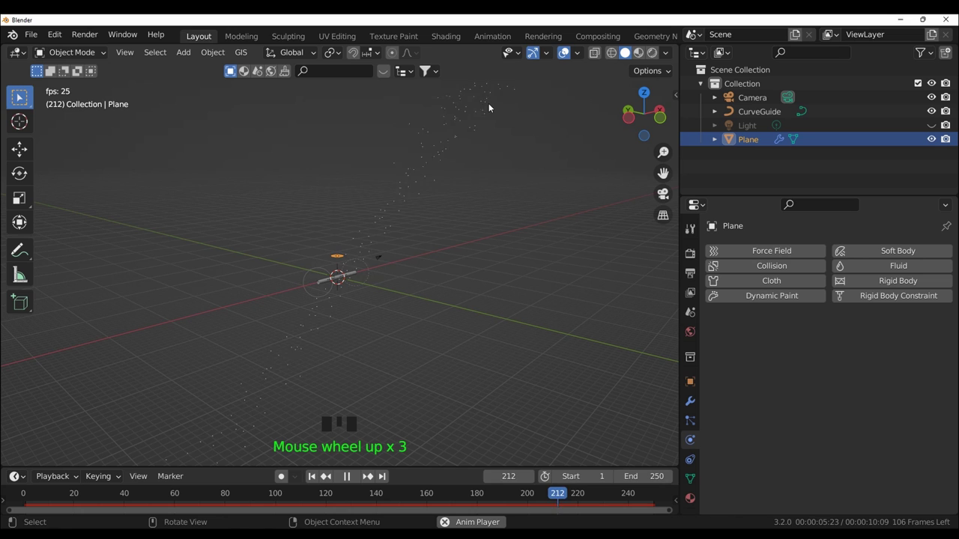
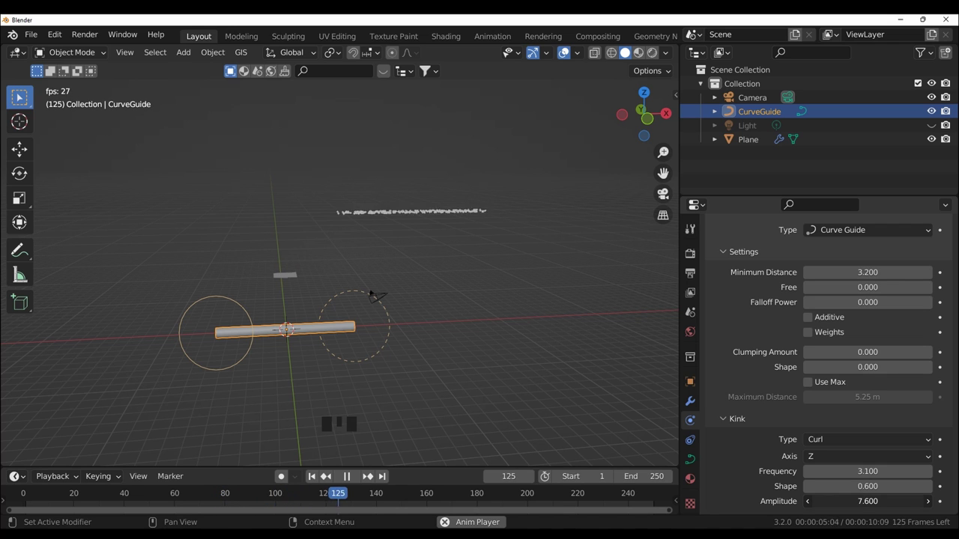
- Lower amplitude, rotate the curve guide about 180°, and zero the Curl kink on axis Y
left_click_drag(508, 436, 509, 402)
key("r")
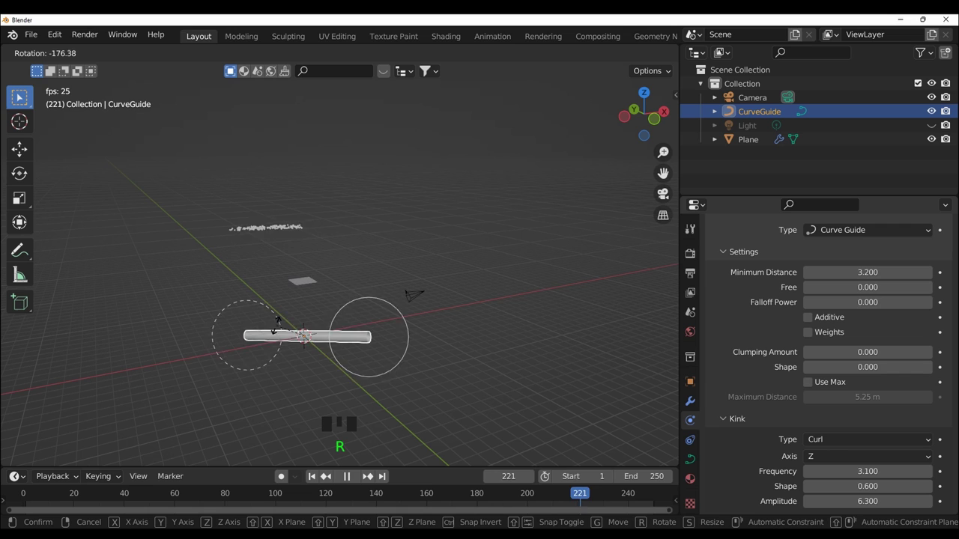
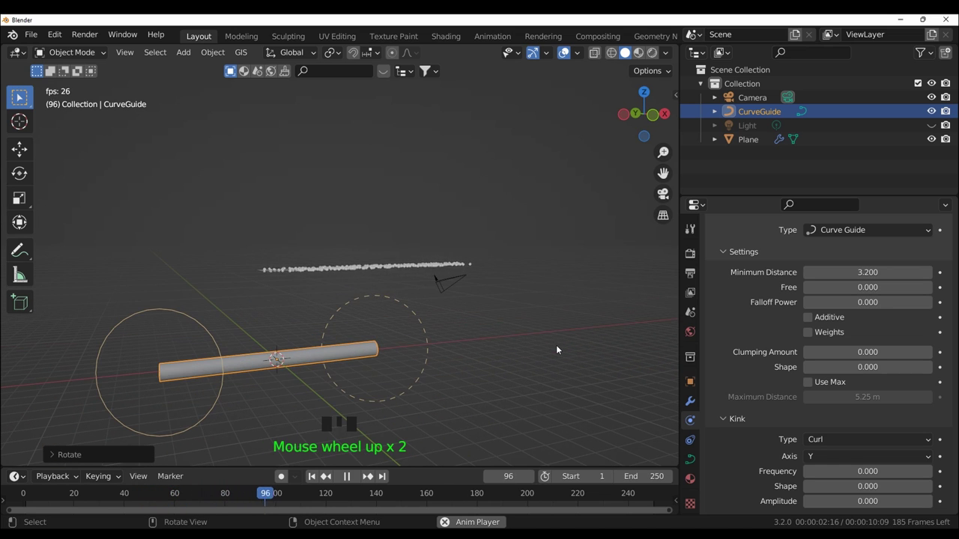
scroll("down", 3)
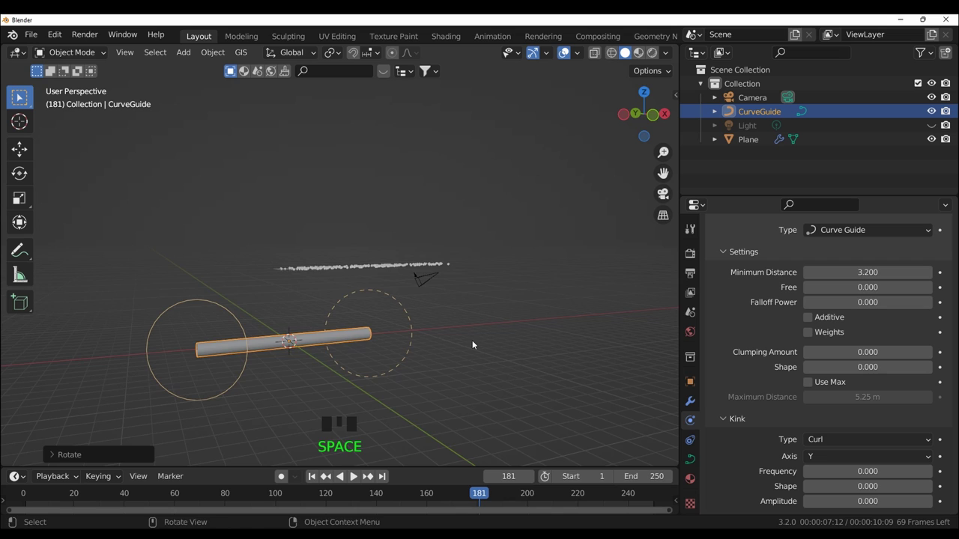
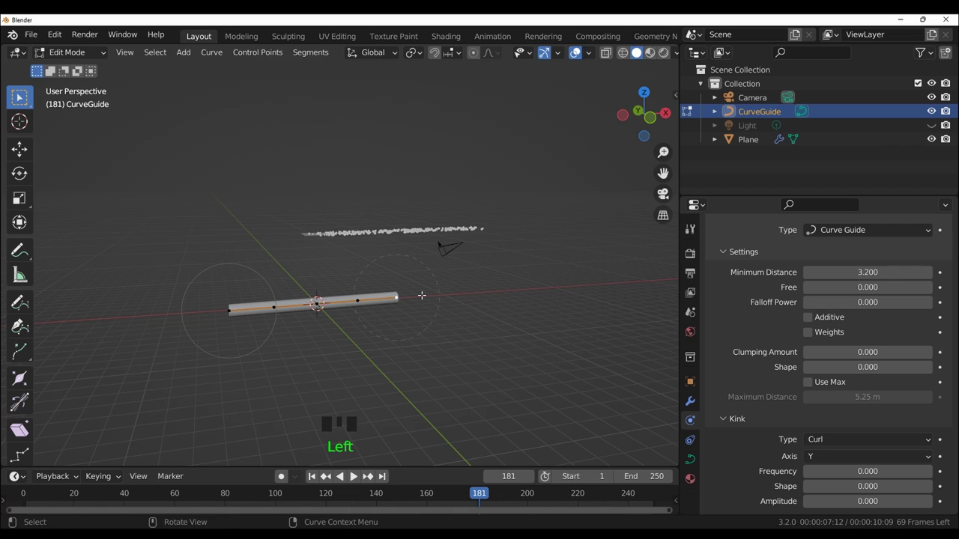
- Move the curve's end control point up so the tube bends and particles follow it during playback
key("r")
key("g")
key("space")
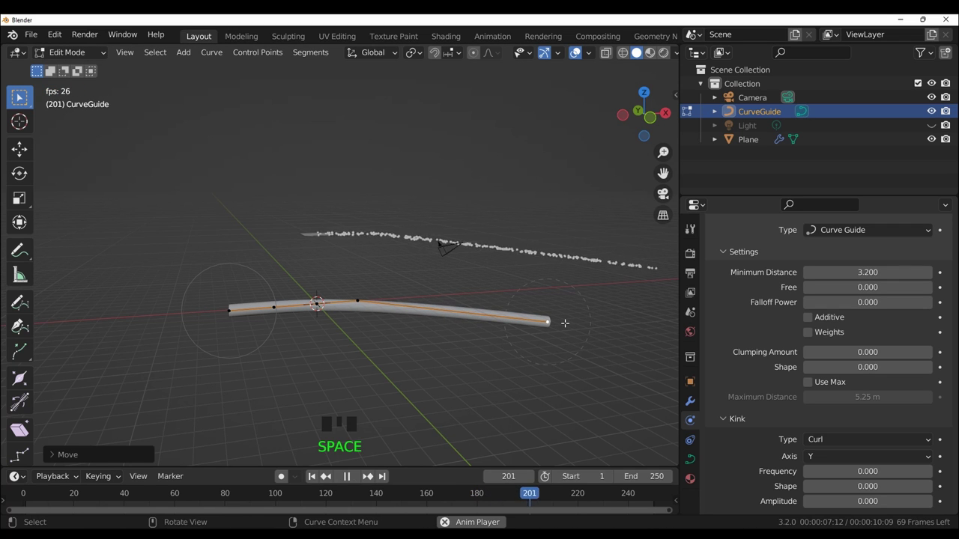
key("g")
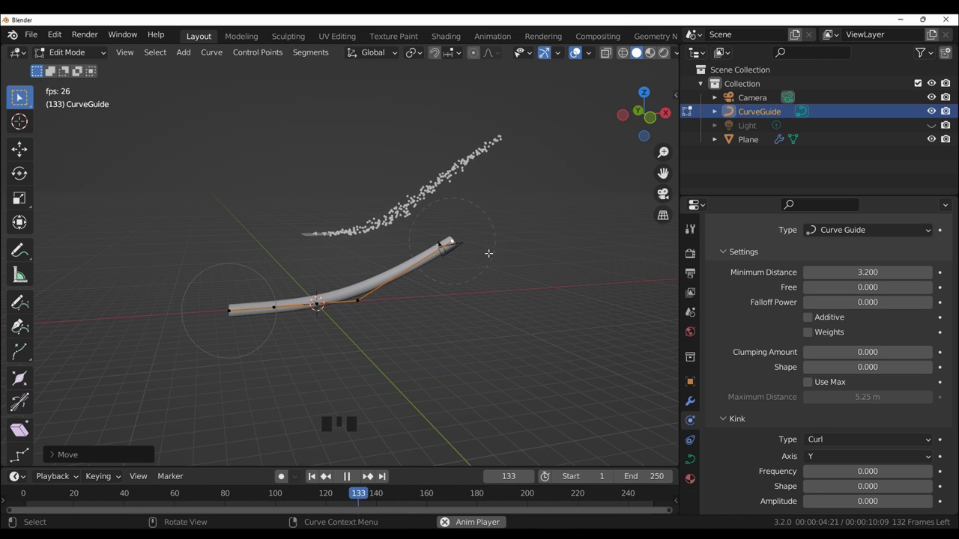
key("space")
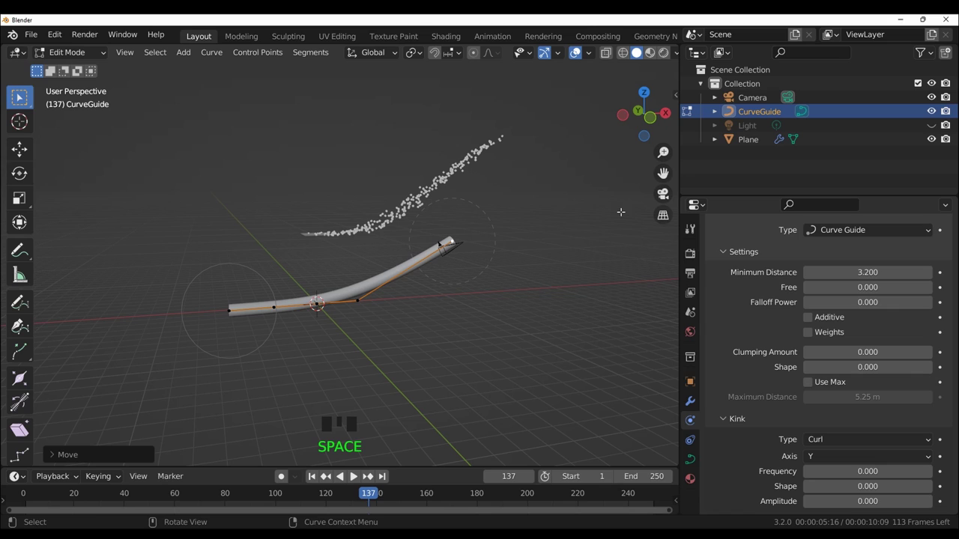